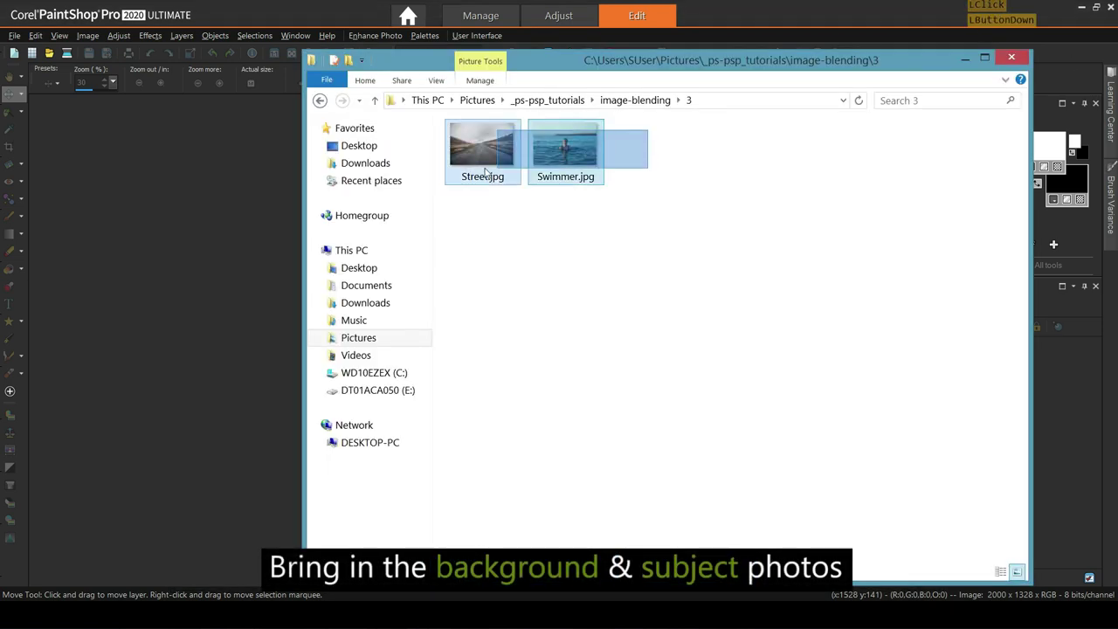
- Load Street.jpg and Swimmer.jpg into the editor as separate image windows
click(473, 148)
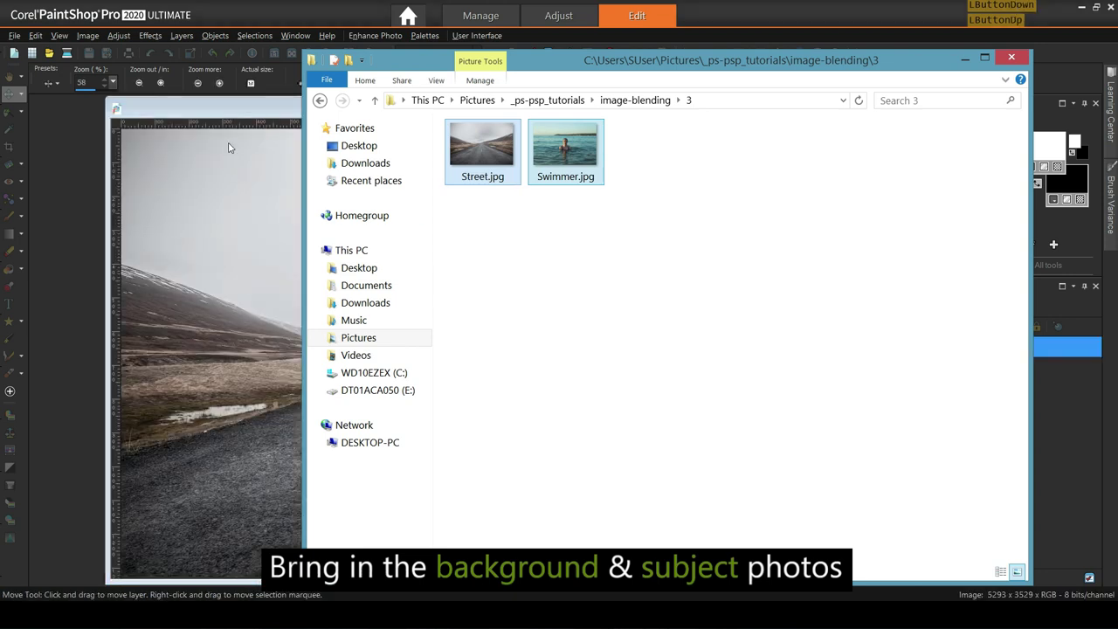
click(228, 125)
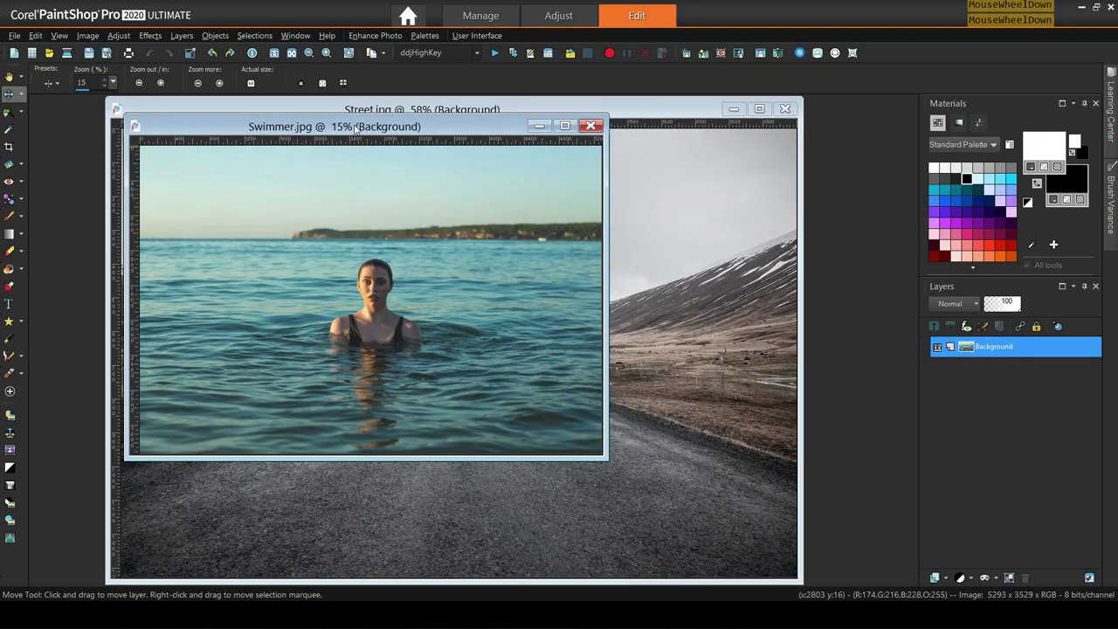
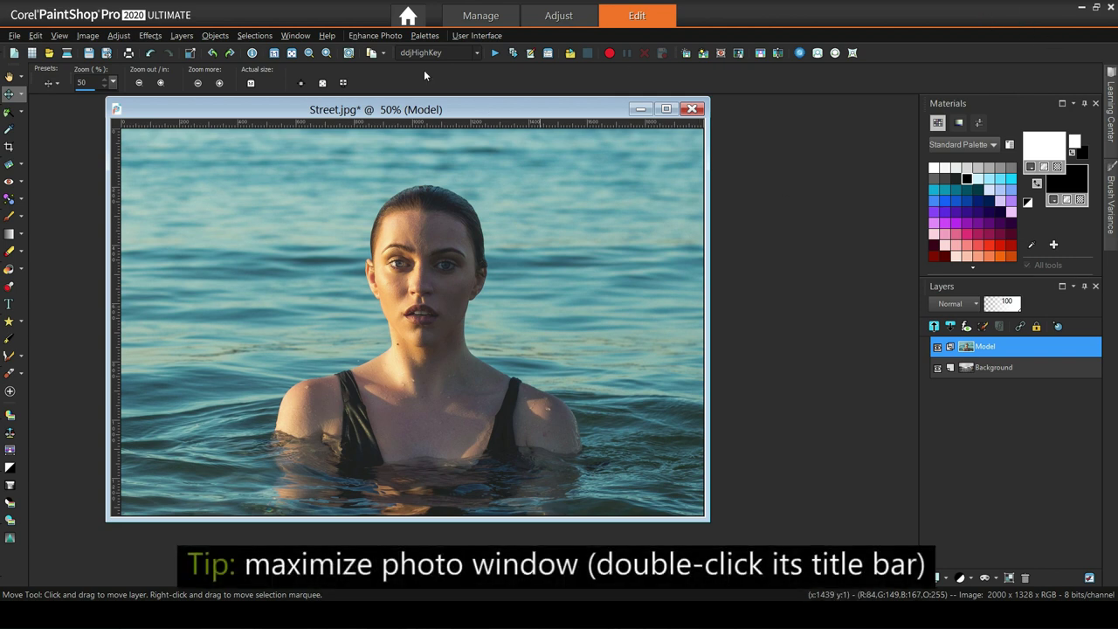
- Maximize the photo window and make the swimmer layer partly transparent for positioning
double_click(416, 109)
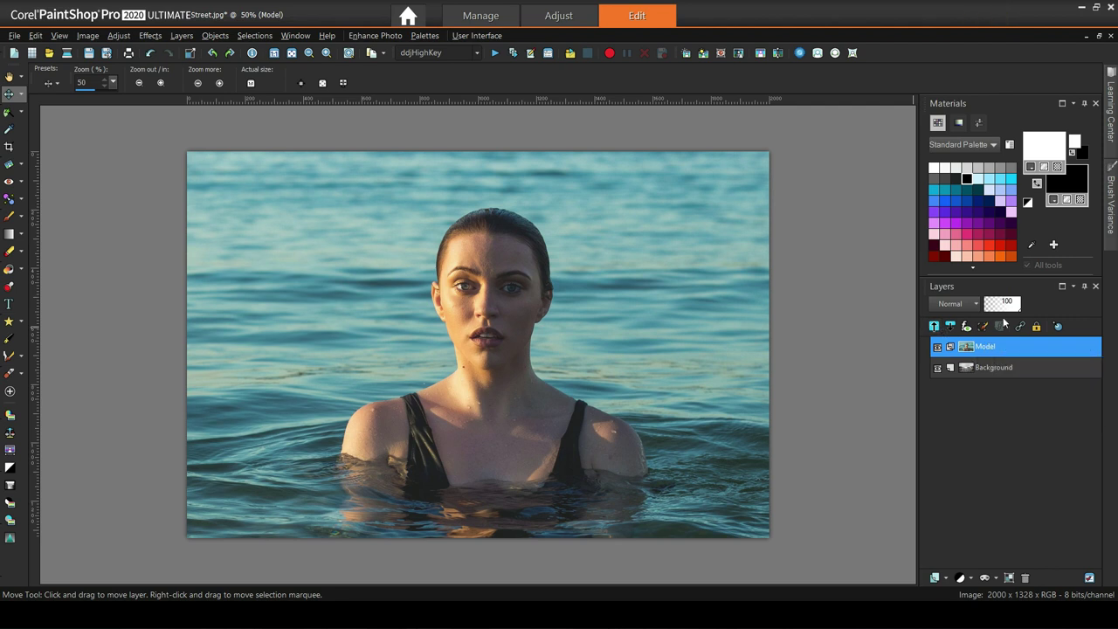
click(1012, 311)
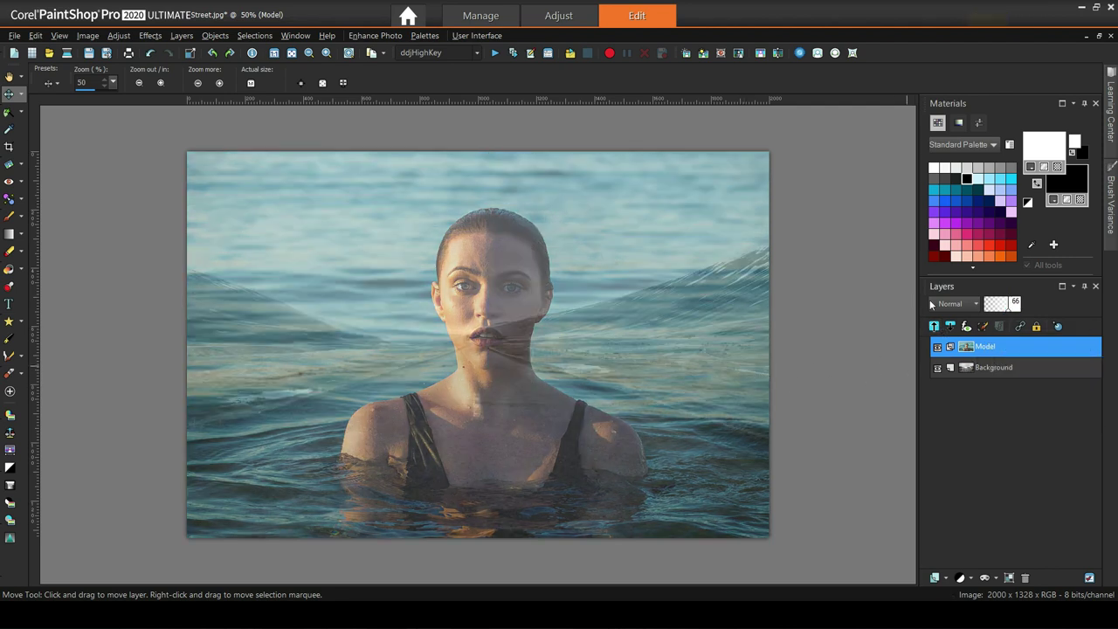
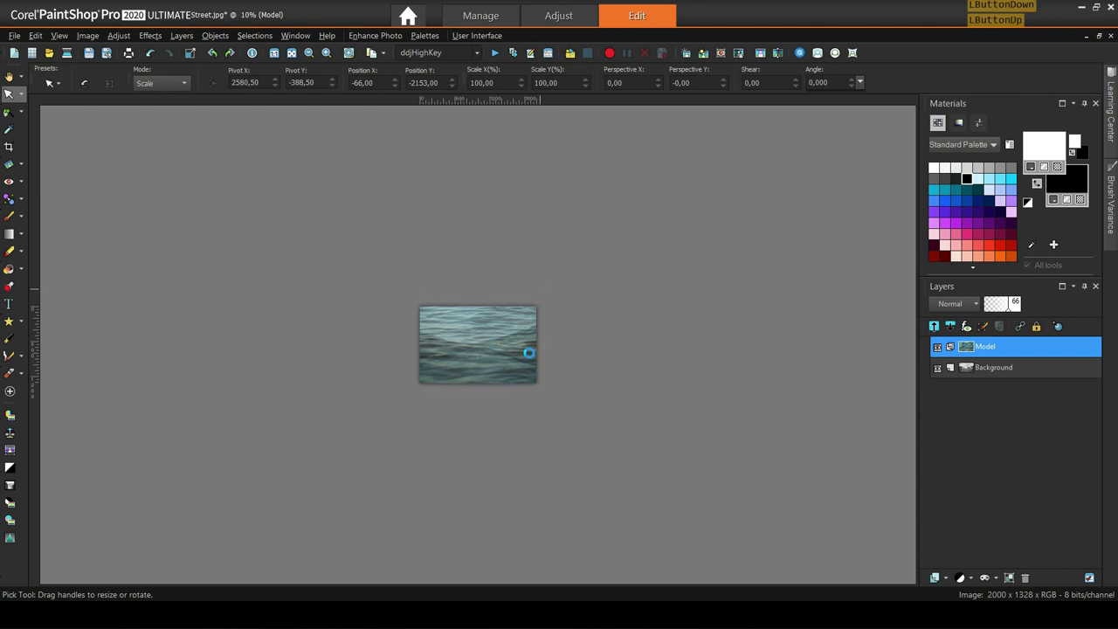
scroll(up, 3)
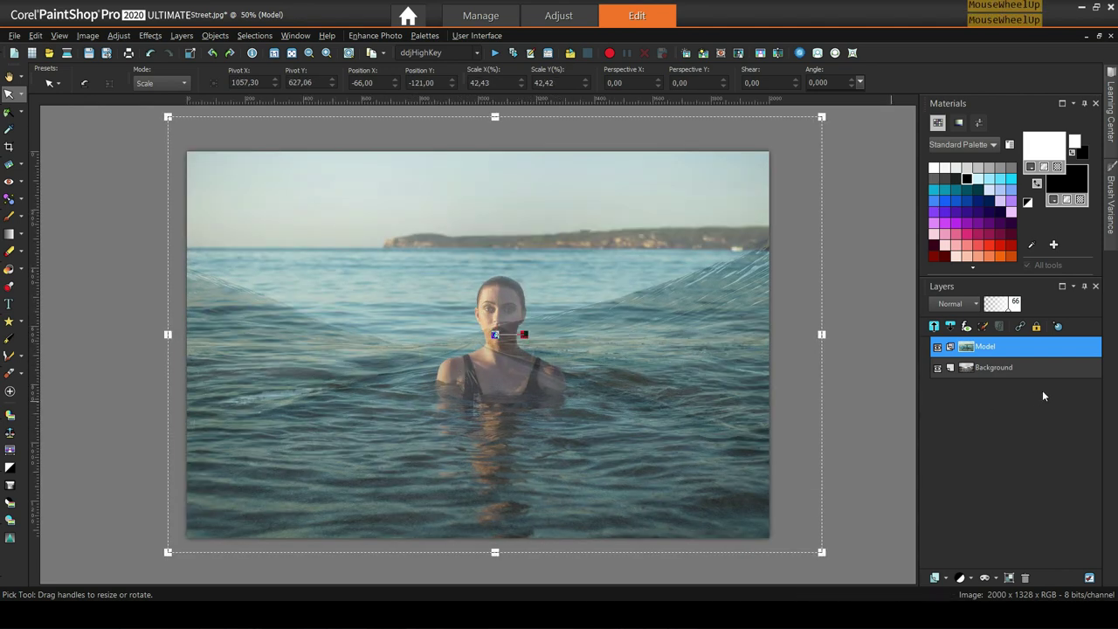
click(1003, 308)
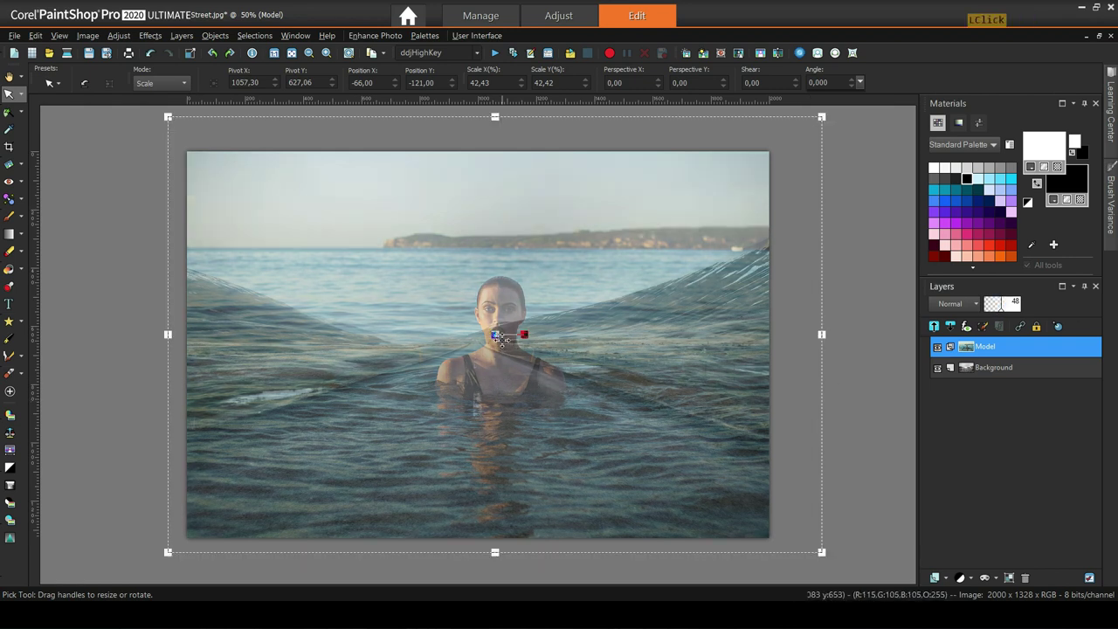
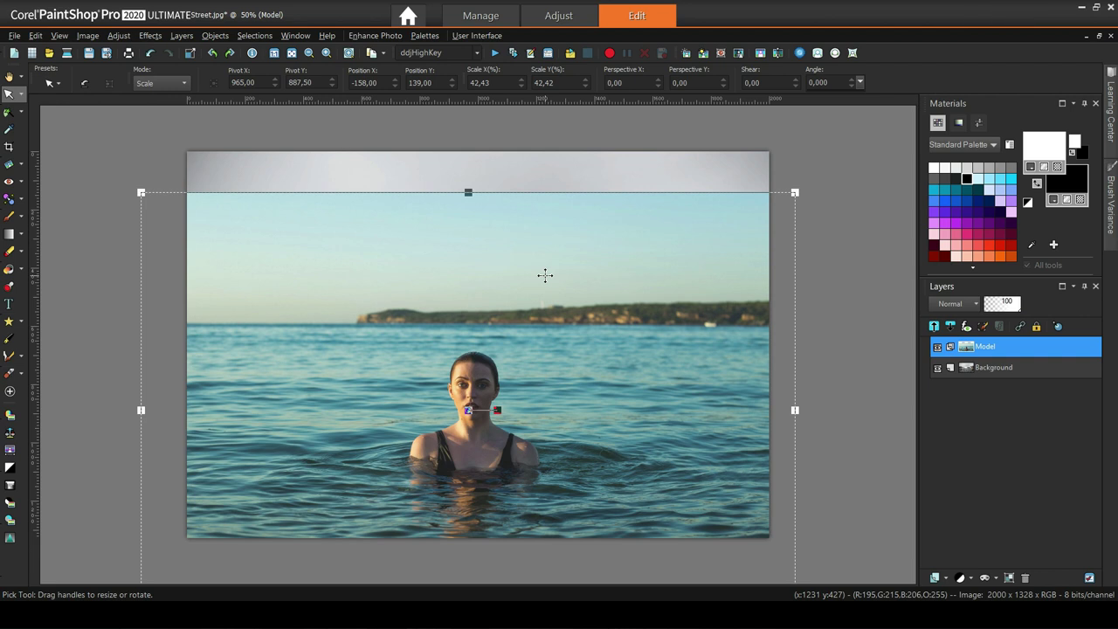
- Scale the Model layer to about 42% and place it over the road scene
click(872, 378)
scroll(up, 3)
scroll(down, 3)
- Zoom to the swimmer and arm the Smart Selection Brush with Smart Edge enabled
click(916, 363)
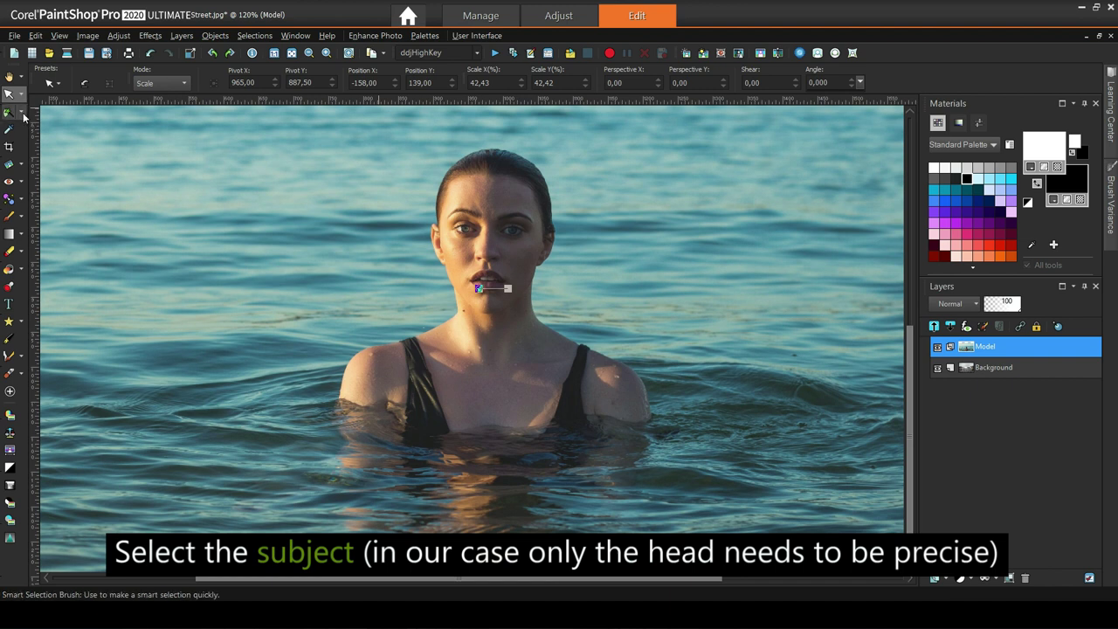
click(27, 115)
click(89, 166)
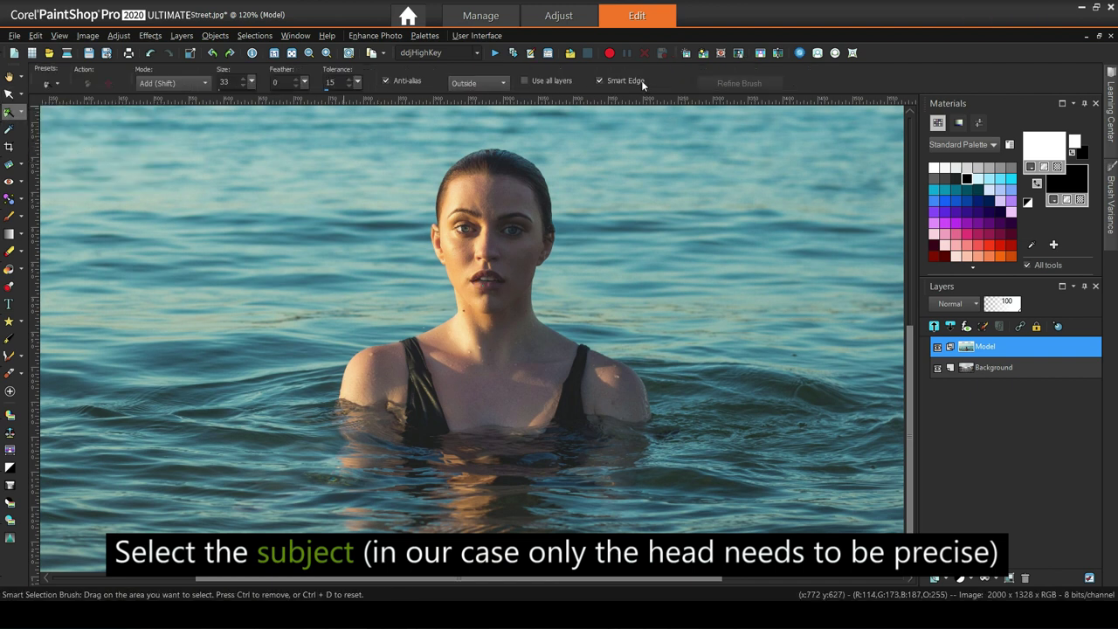
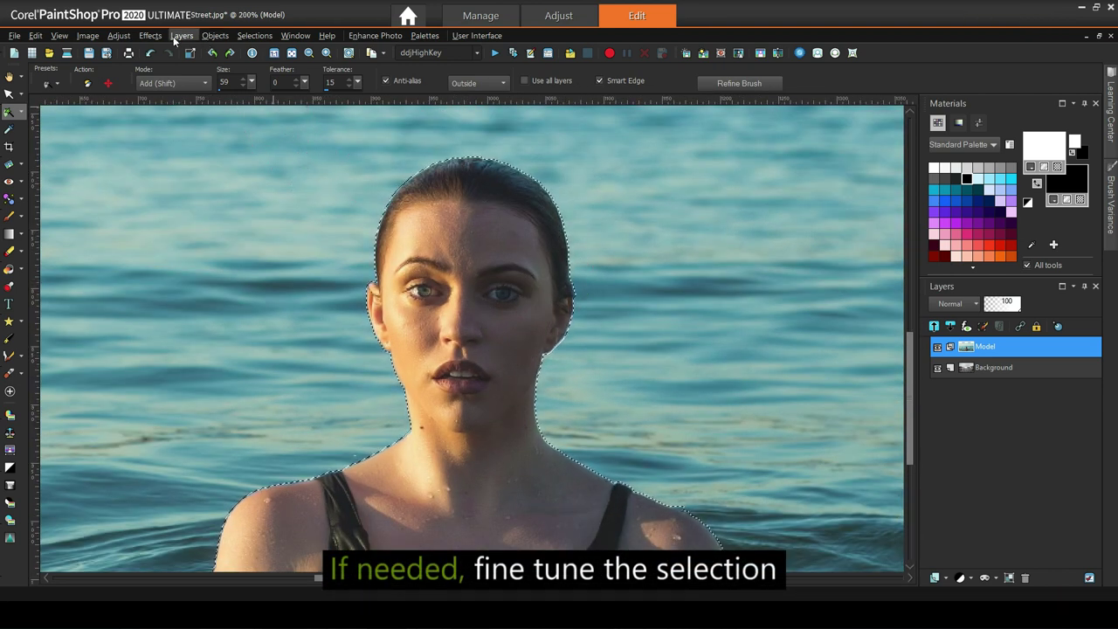
- Refine the swimmer-and-water selection through Selections > Modify
click(247, 41)
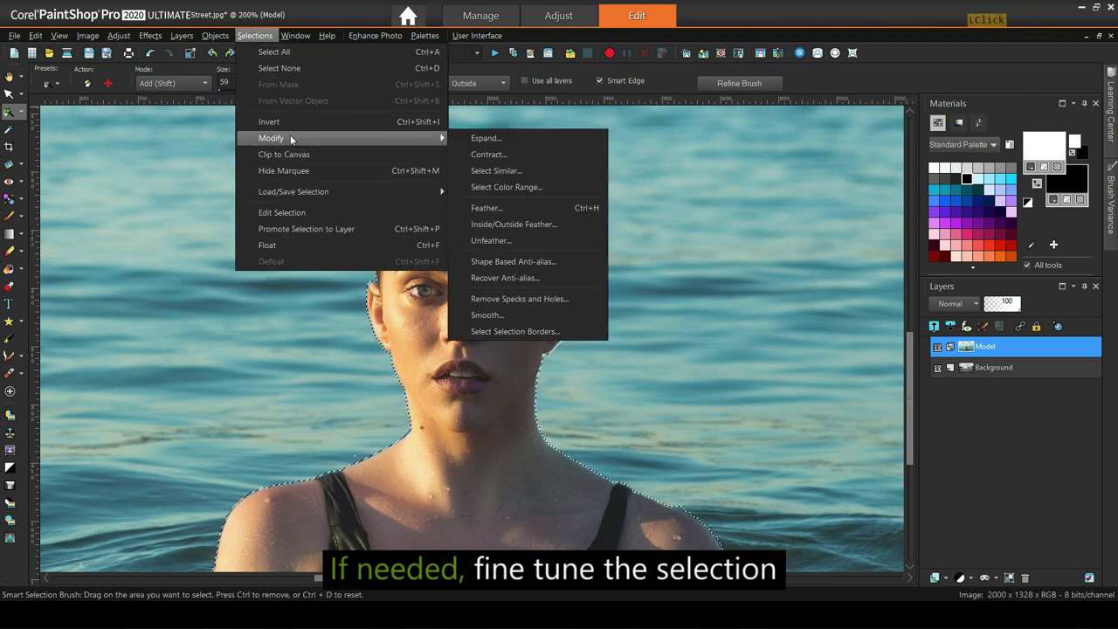
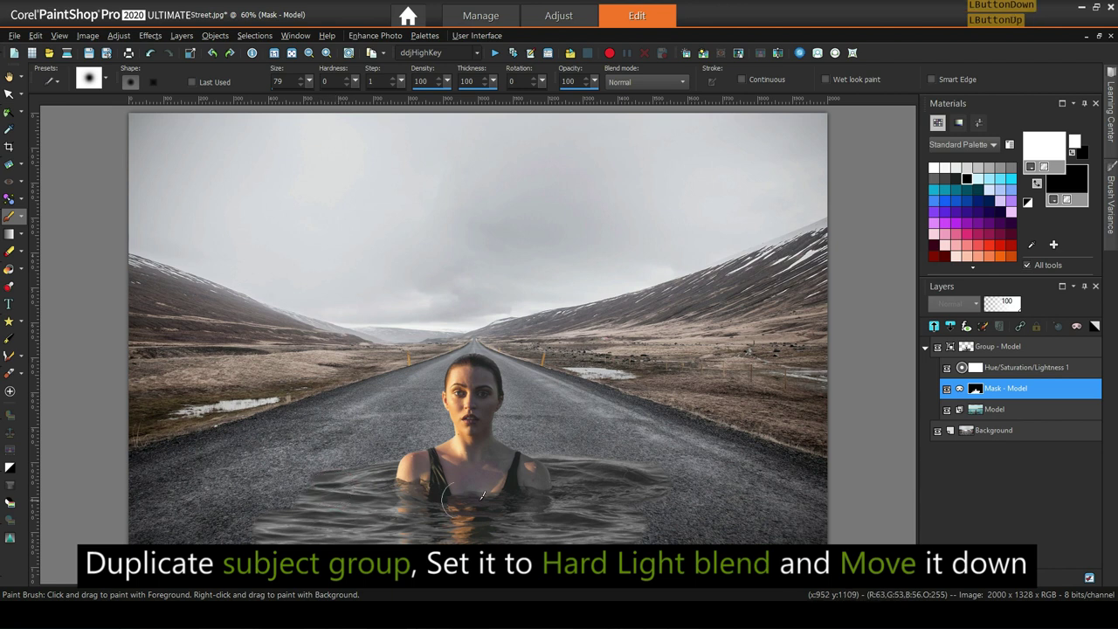
- Duplicate the swimmer group and rename the copy toward 'Group - Model (Hard Light)'
double_click(996, 352)
right_click(1010, 350)
click(1042, 356)
click(1027, 350)
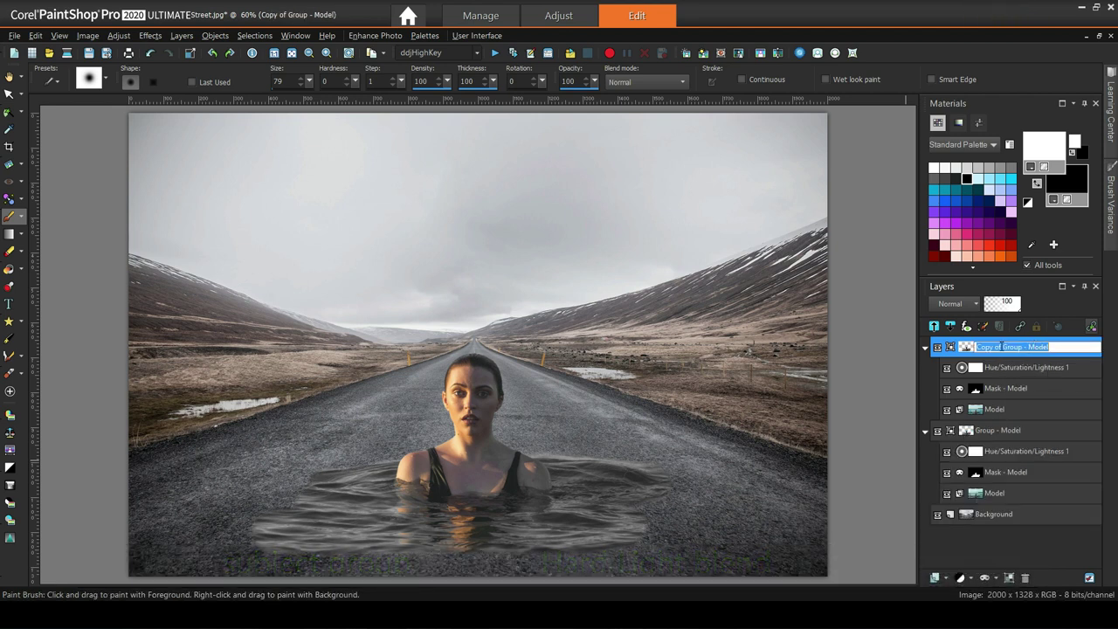
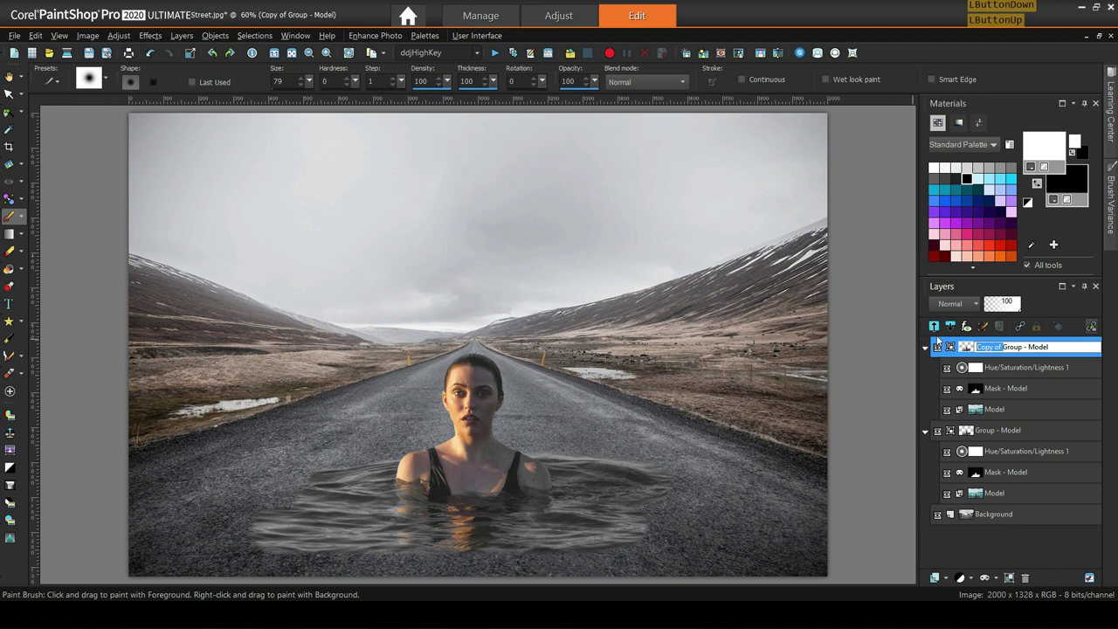
key(Delete)
key(End)
key(space)
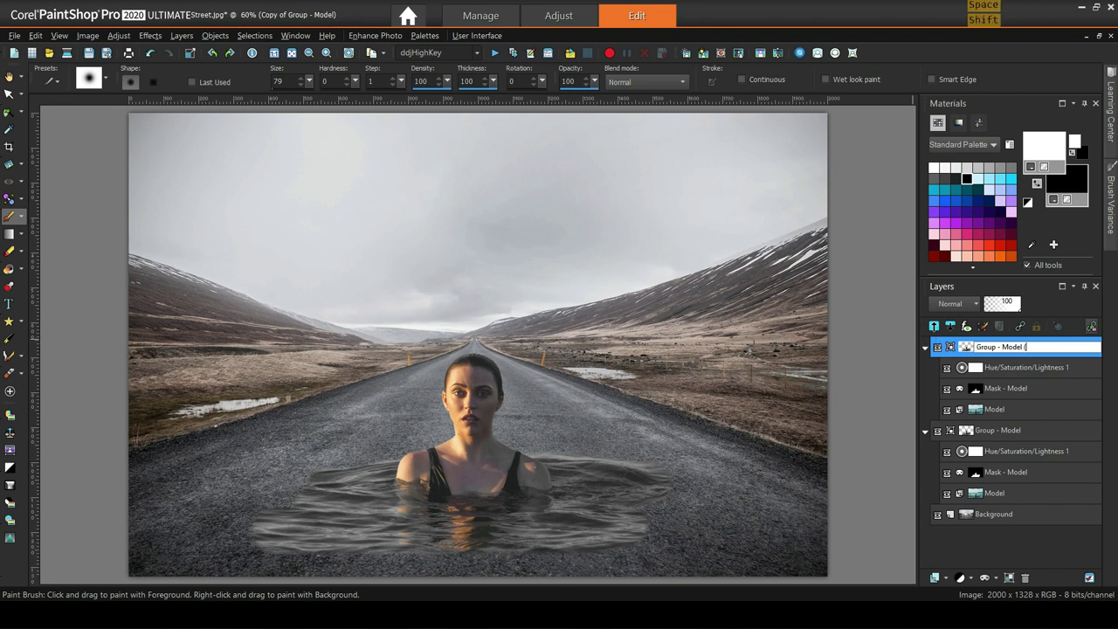
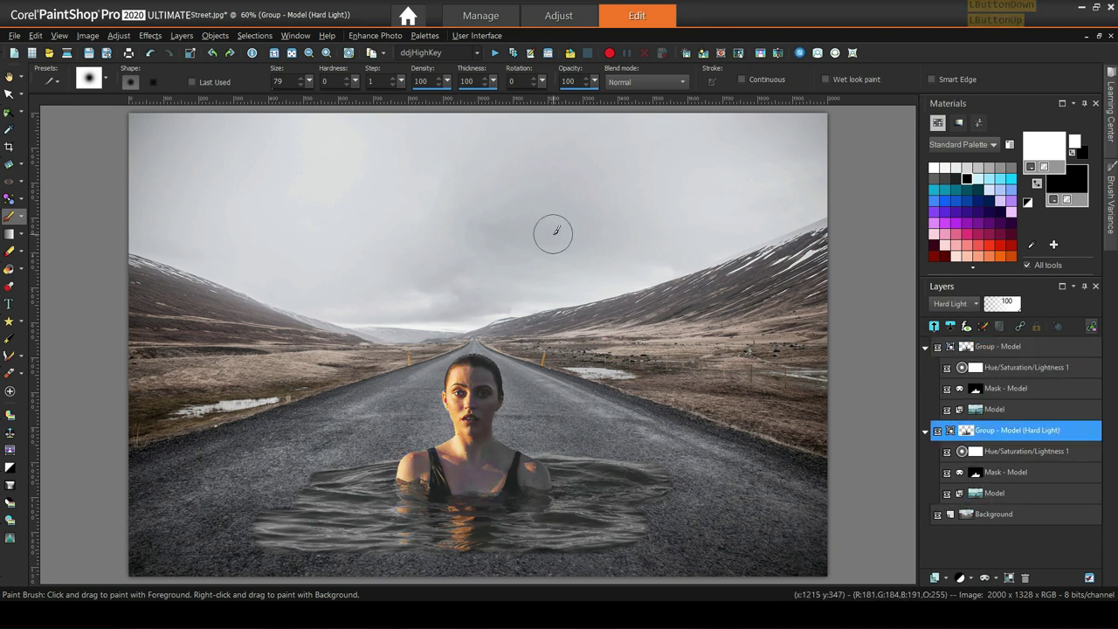
- Paint wider water into the Hard Light copy's mask, then lower brush opacity to 40 for blending
click(1006, 477)
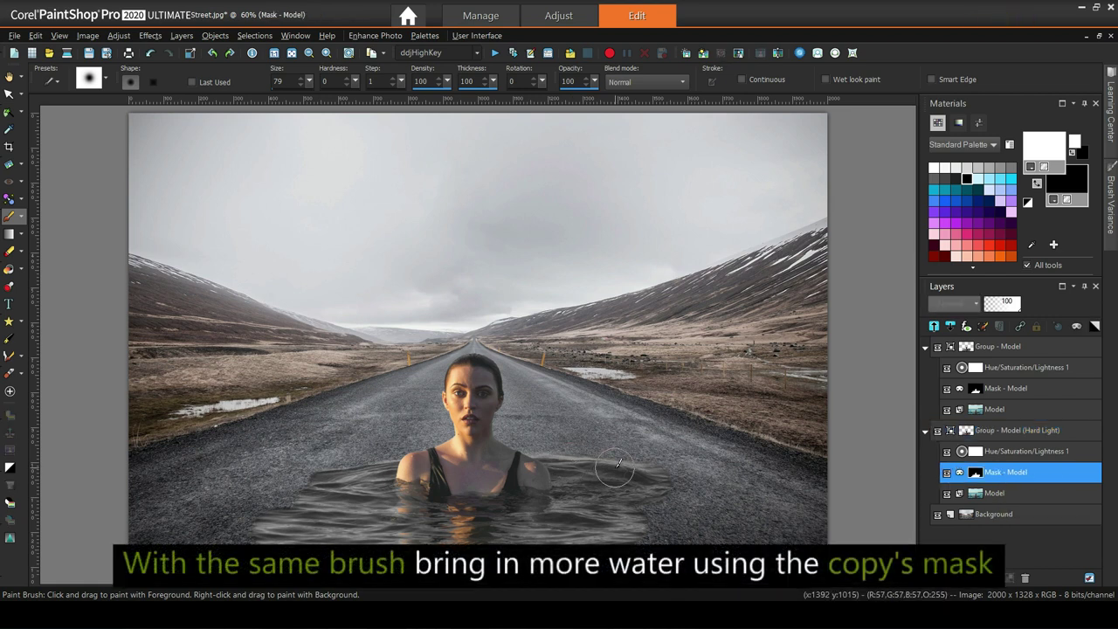
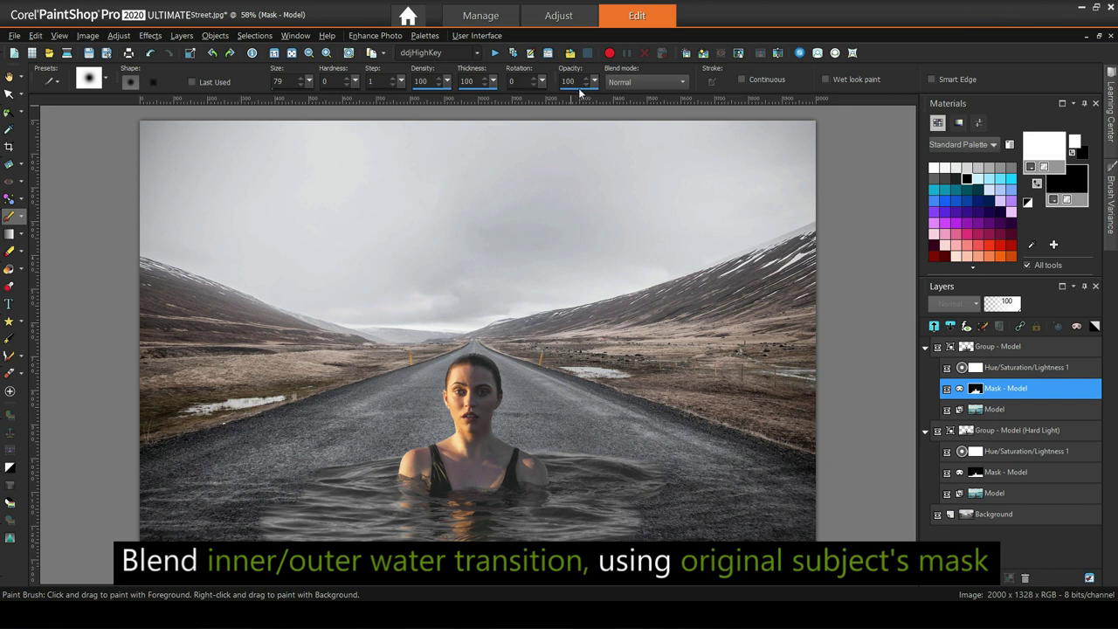
click(578, 93)
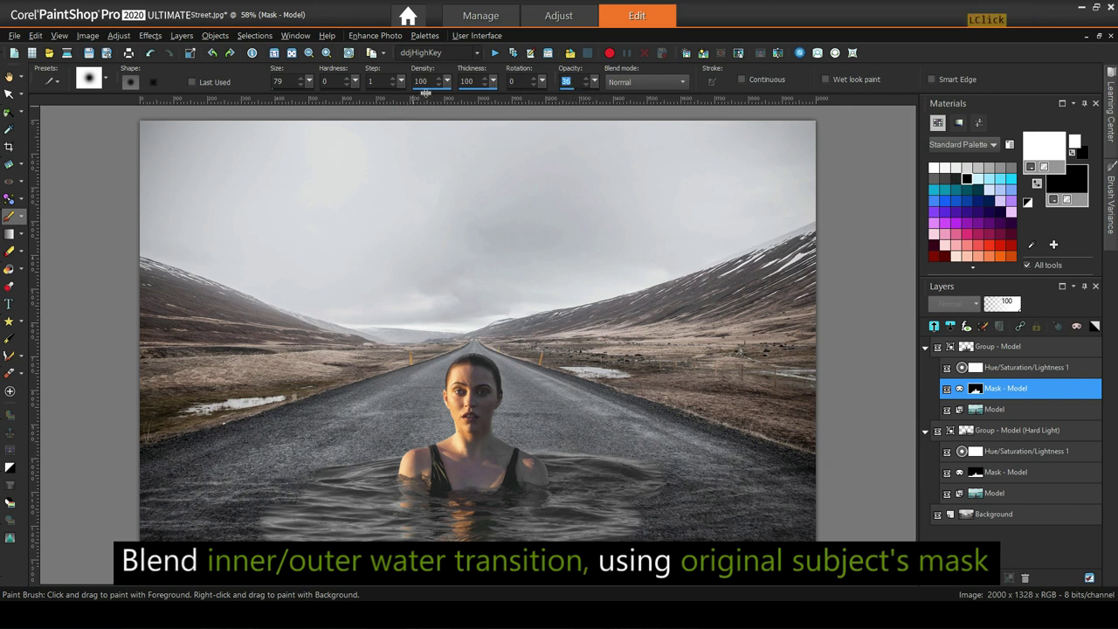
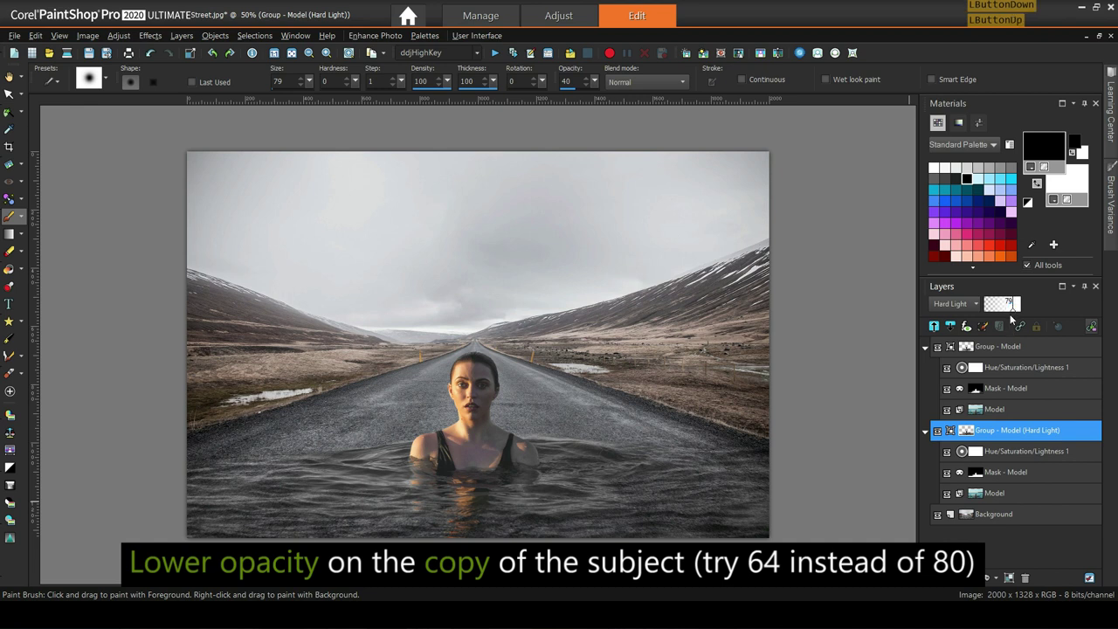
- Reduce the Group - Model (Hard Light) opacity from 80 in the Layers palette
click(1018, 311)
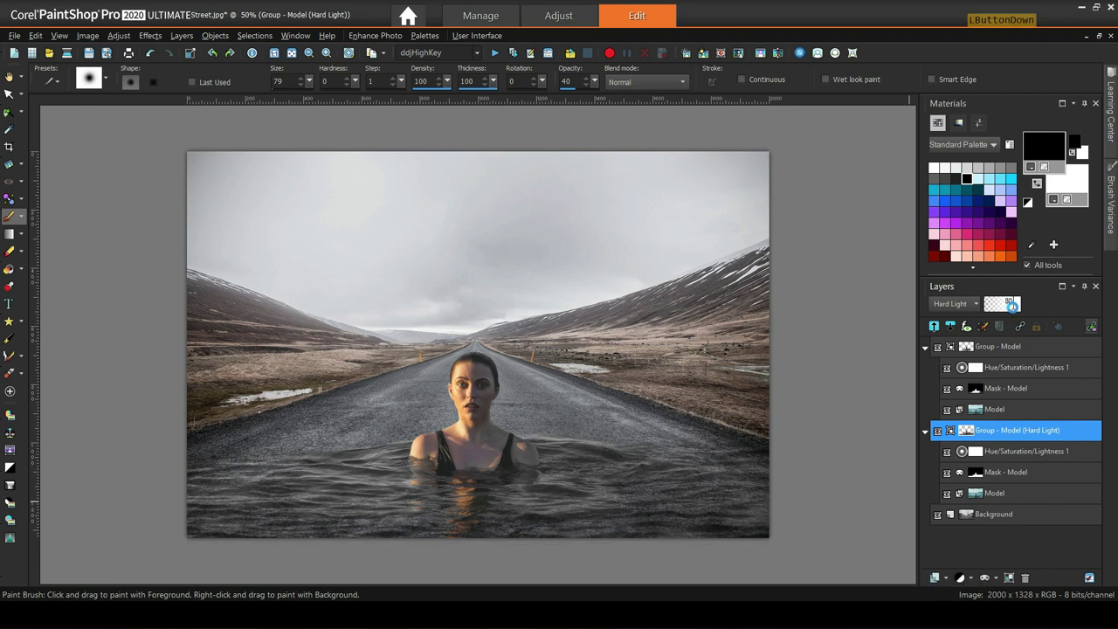
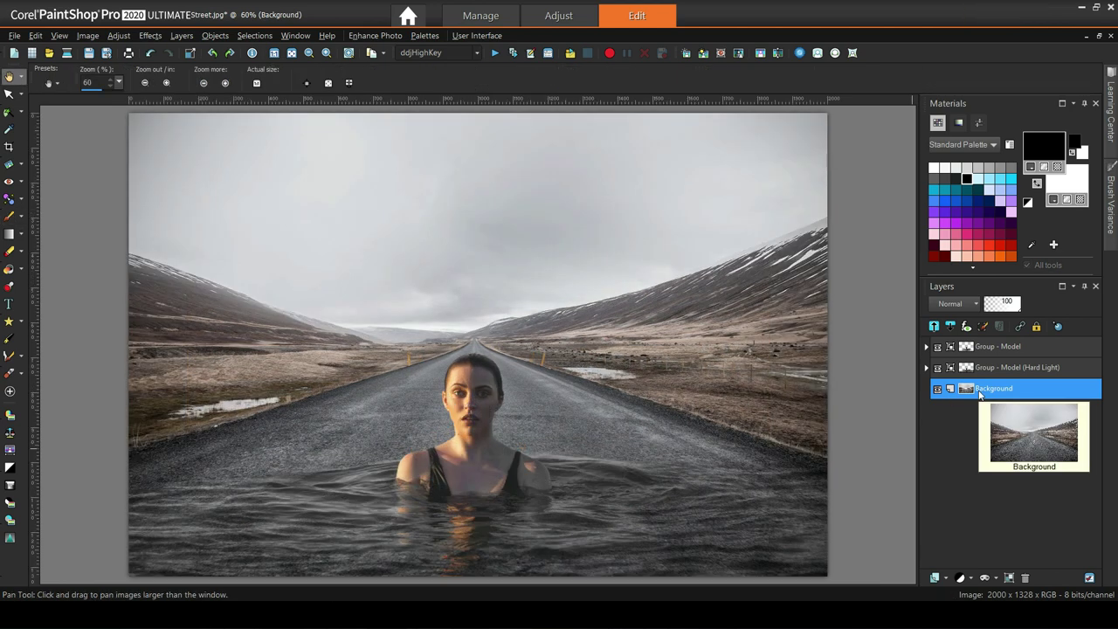
- Duplicate the background layer and rename the copy 'Background Blured'
right_click(983, 393)
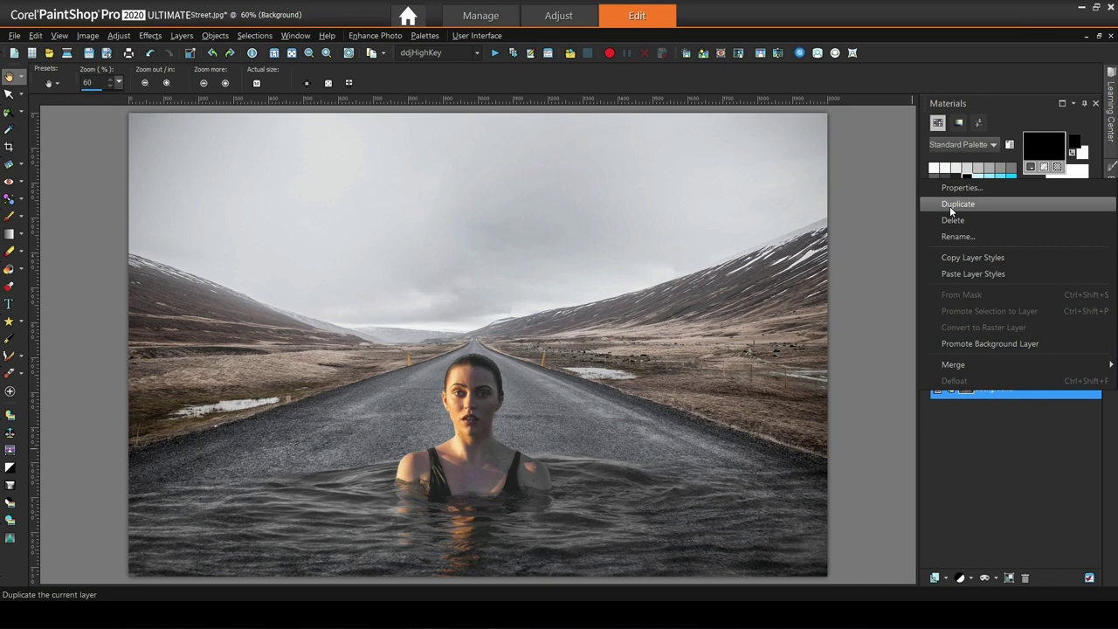
click(955, 211)
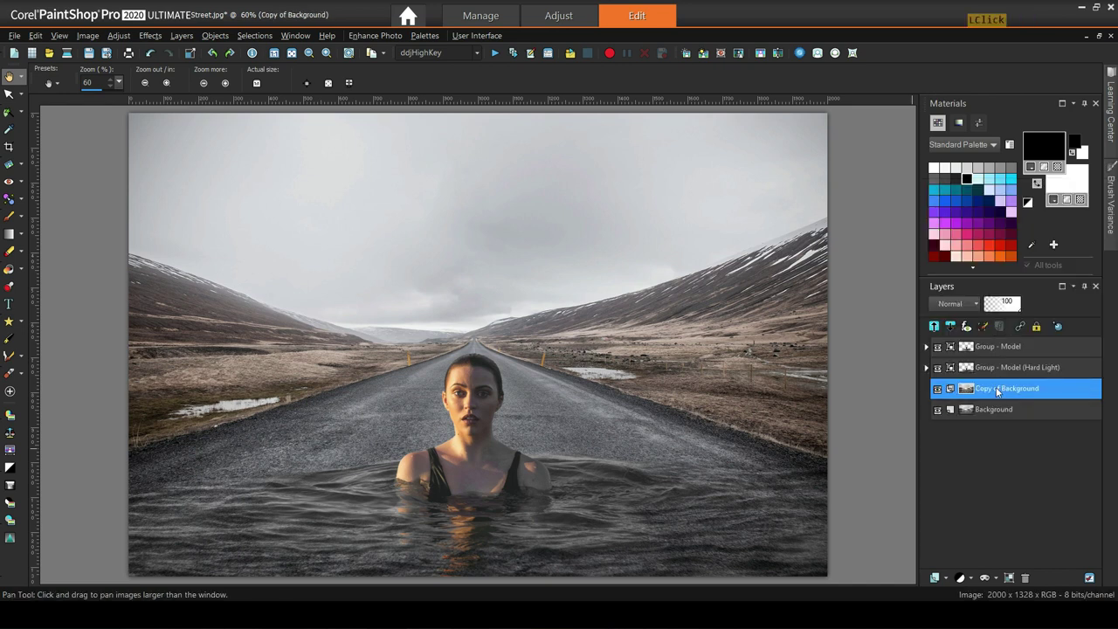
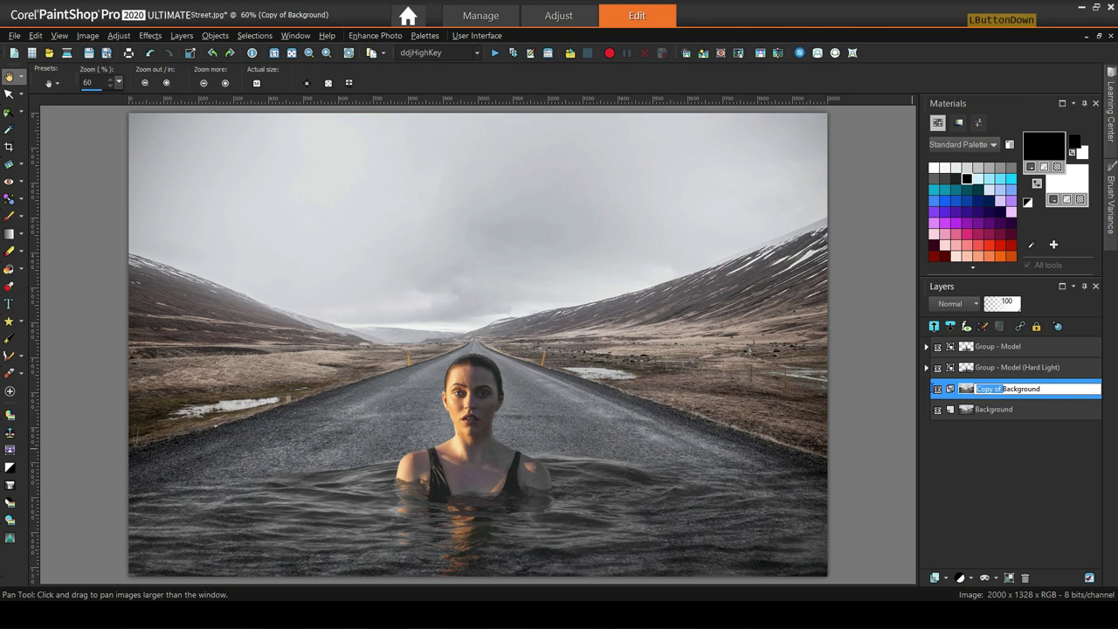
key(Delete)
key(End)
key(space)
text(Shift lured)
key(Return)
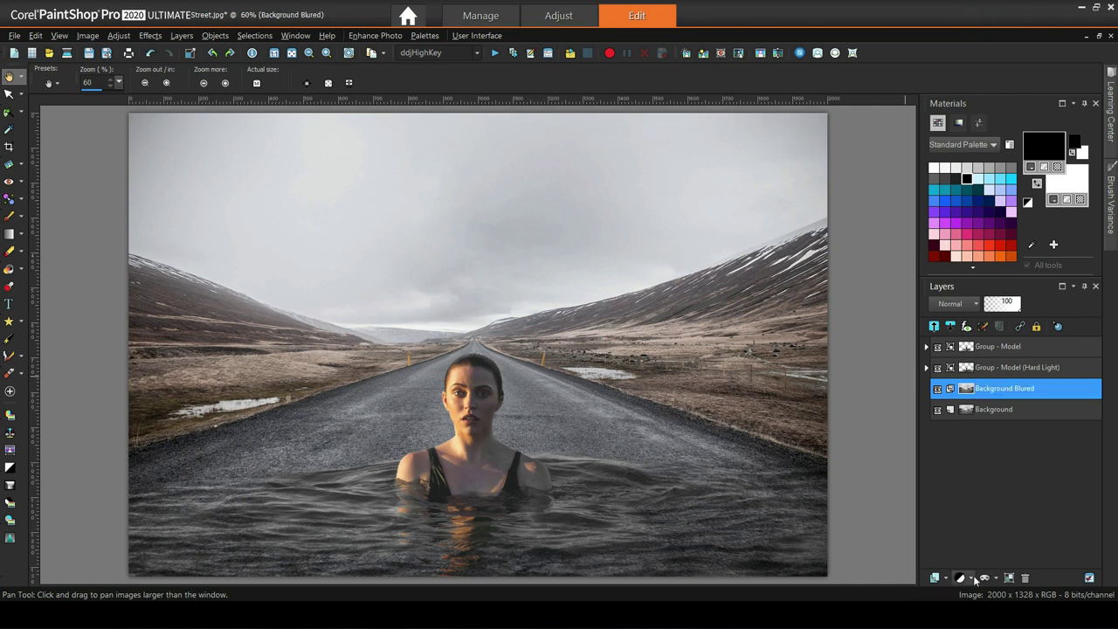
- Add a show-all mask to Background Blured and make the image, not the mask, active
click(997, 582)
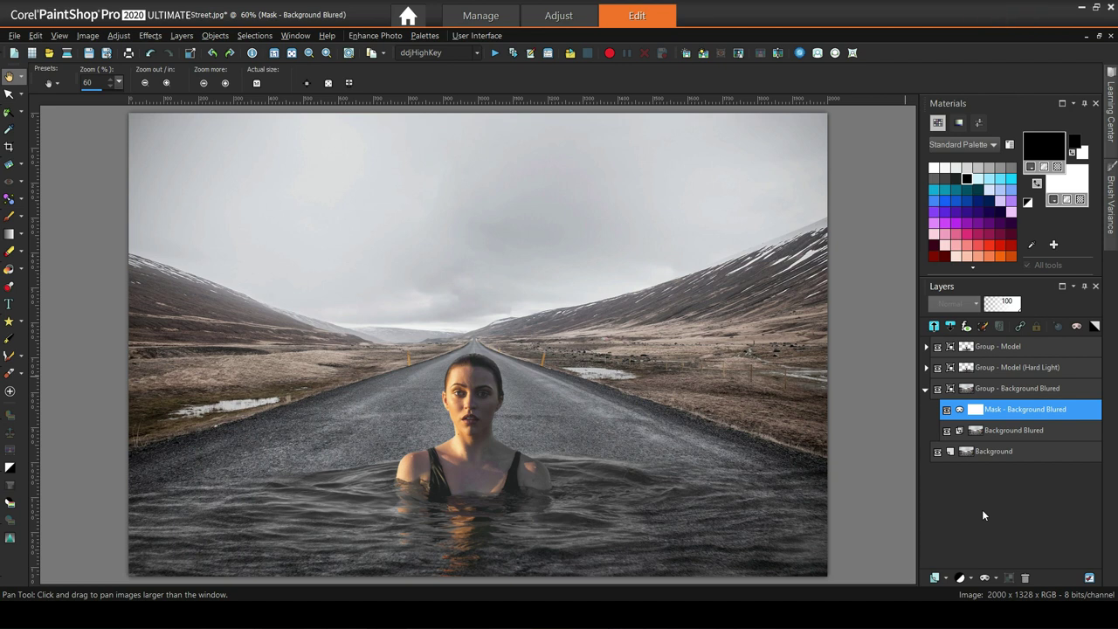
double_click(1003, 434)
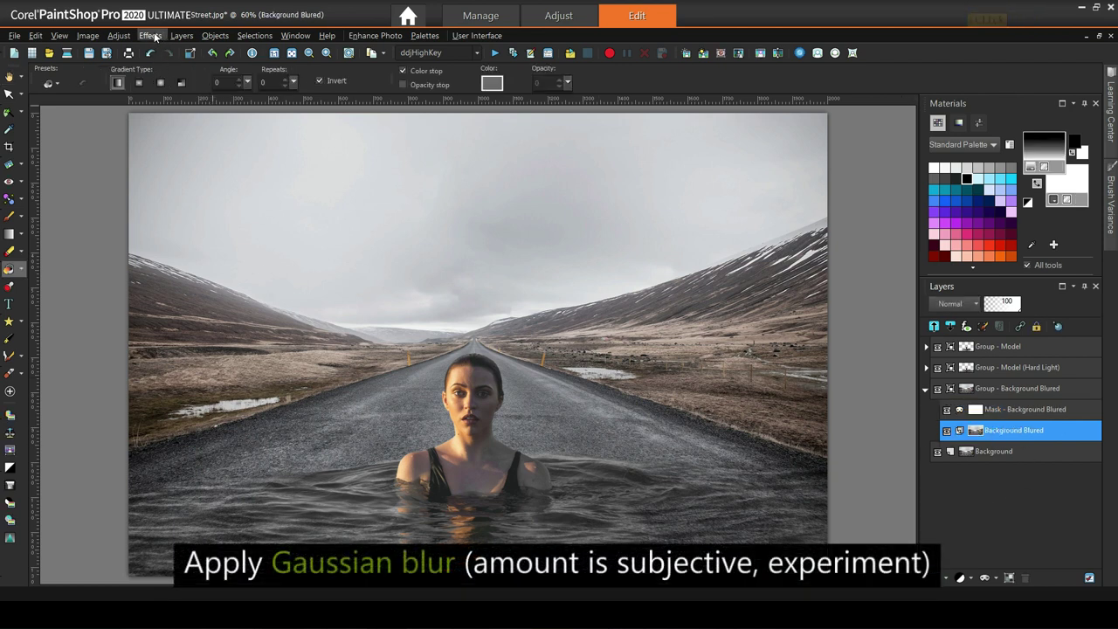
- Apply a Gaussian blur of radius 5.00 to the Background Blured layer
click(134, 38)
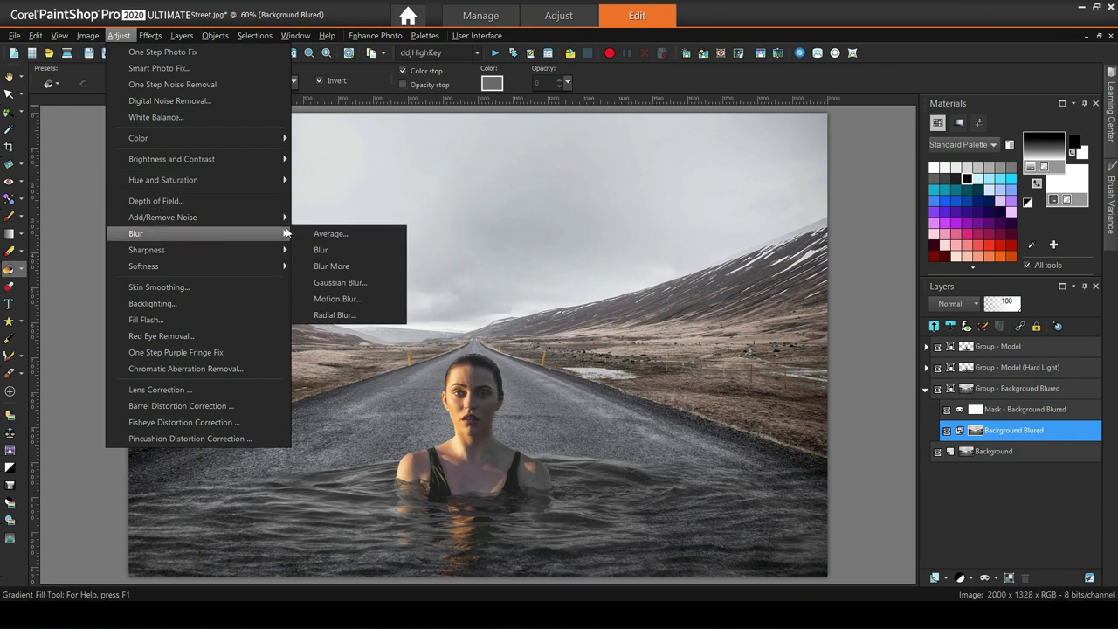
click(347, 289)
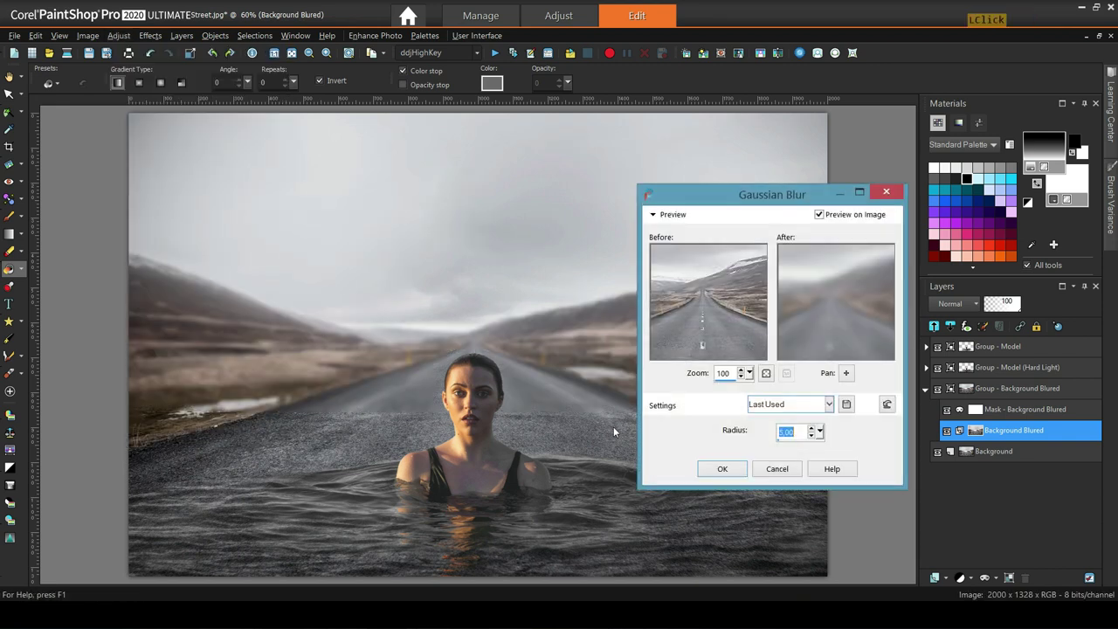
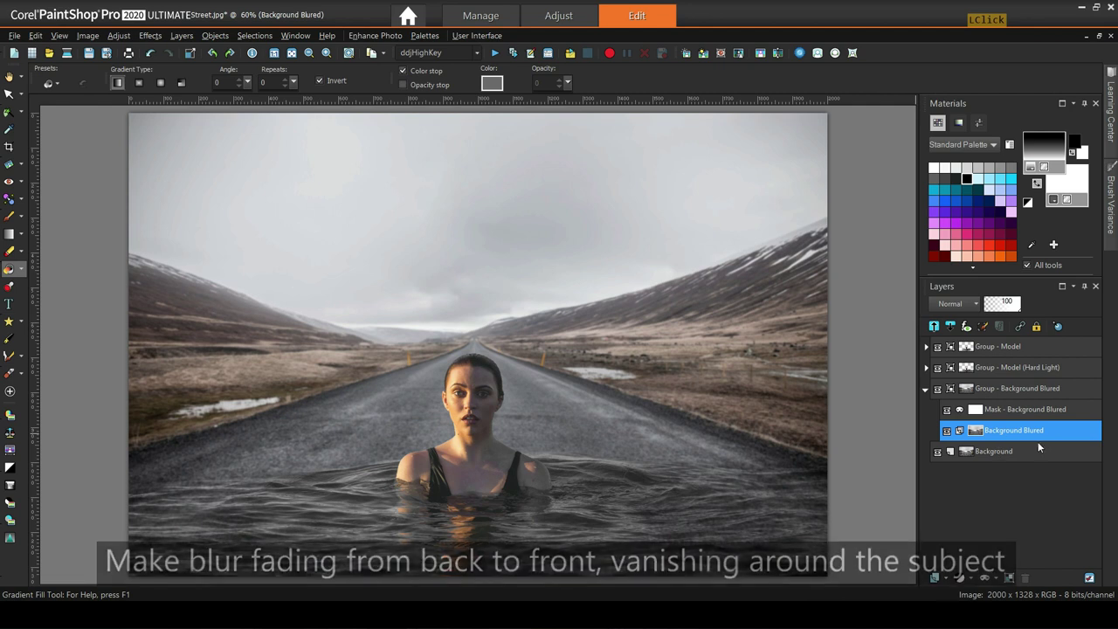
- Fill the blur mask with a vertical gradient at angle 359, Invert off
click(1058, 415)
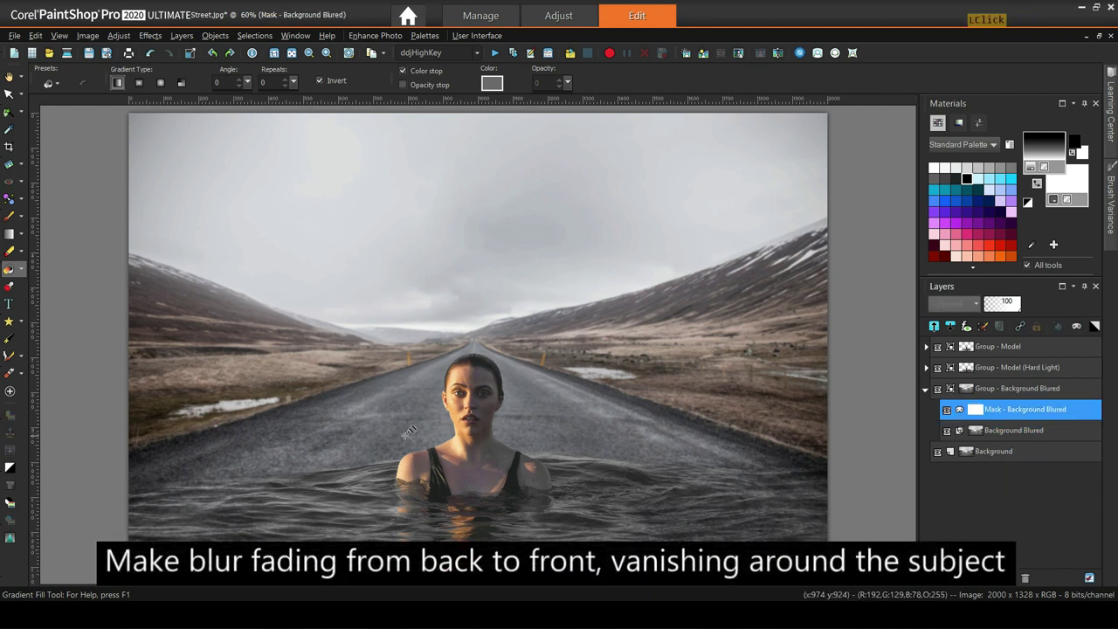
click(28, 273)
click(71, 306)
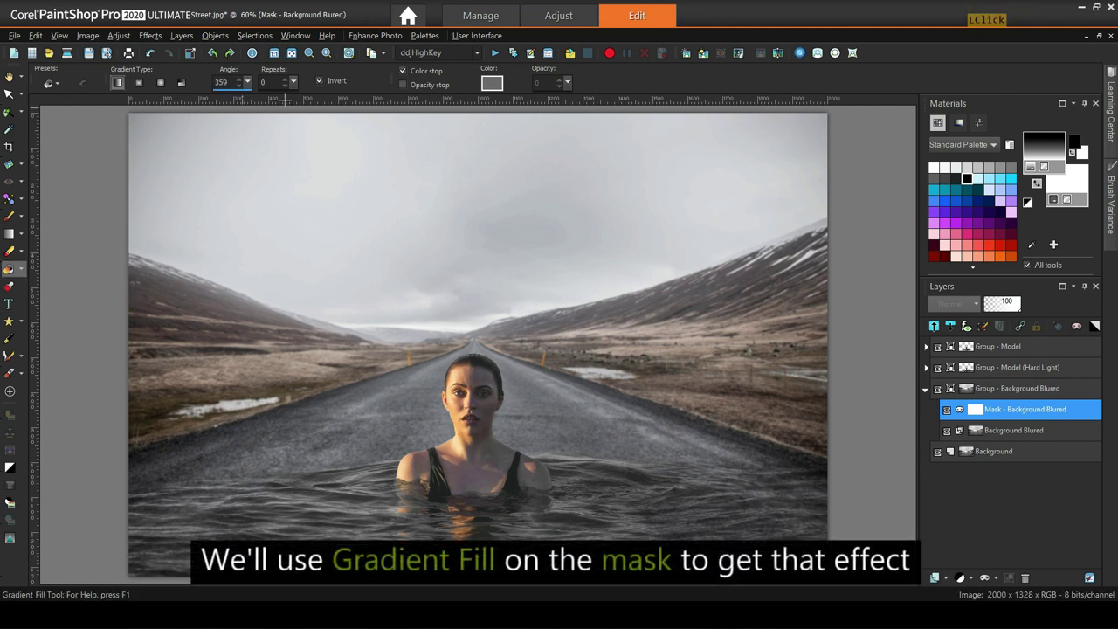
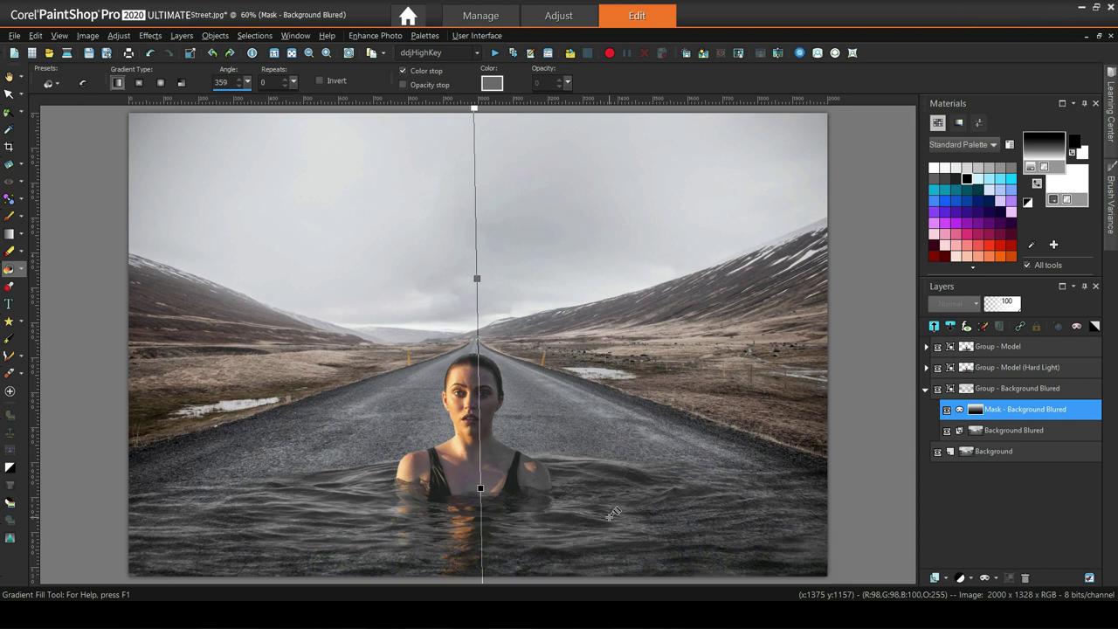
scroll(down, 3)
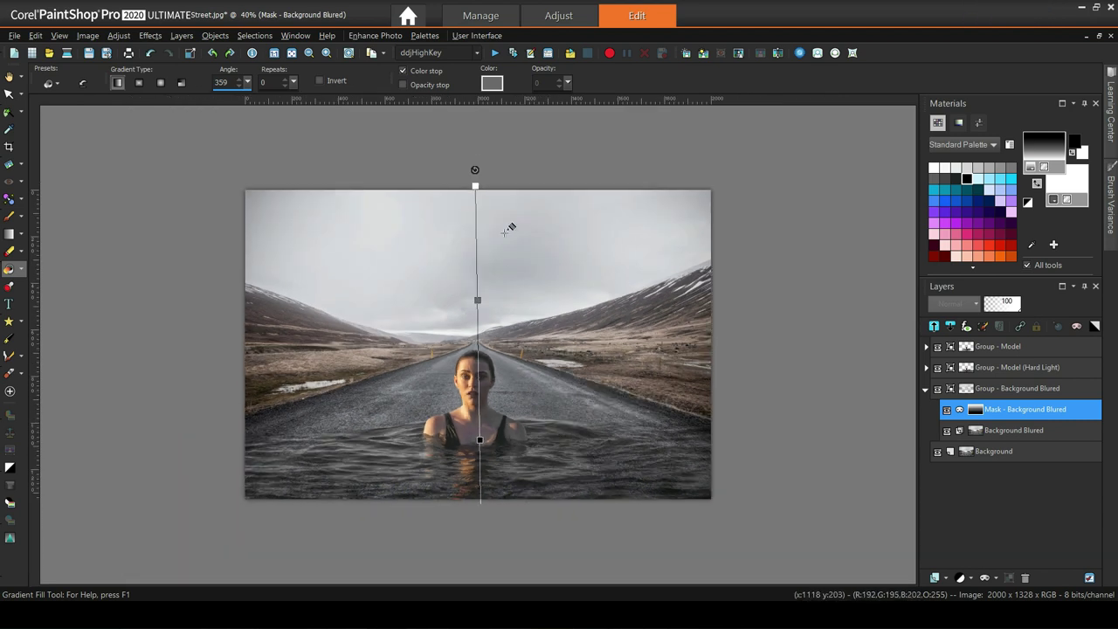
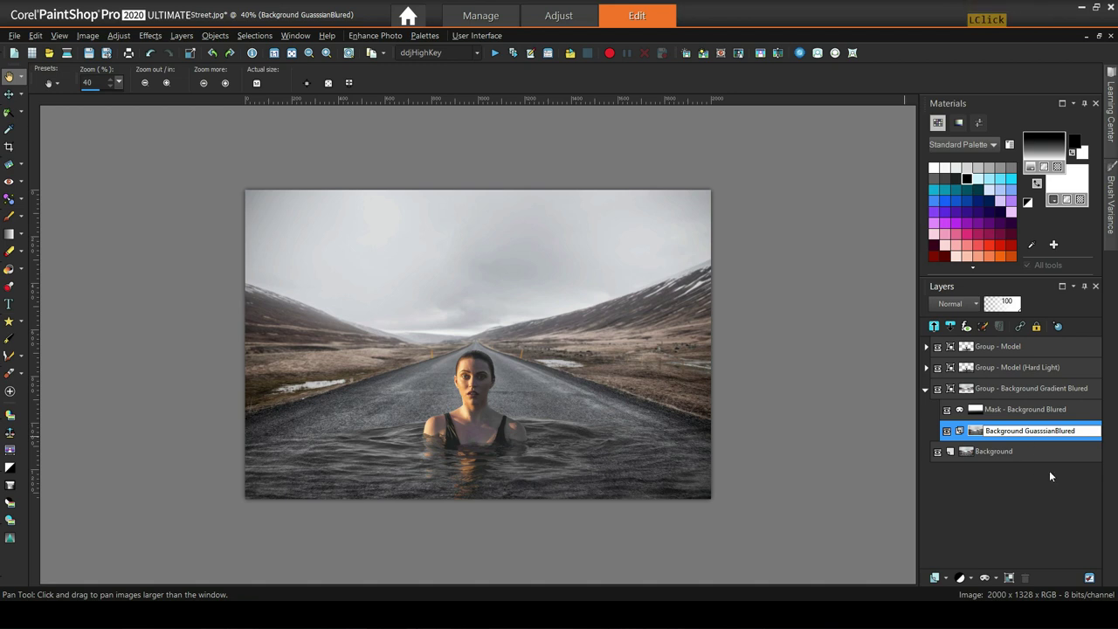
- Finish renaming the blurred layer and add a new raster layer in its group
key(Right)
key(Right)
key(space)
click(1026, 454)
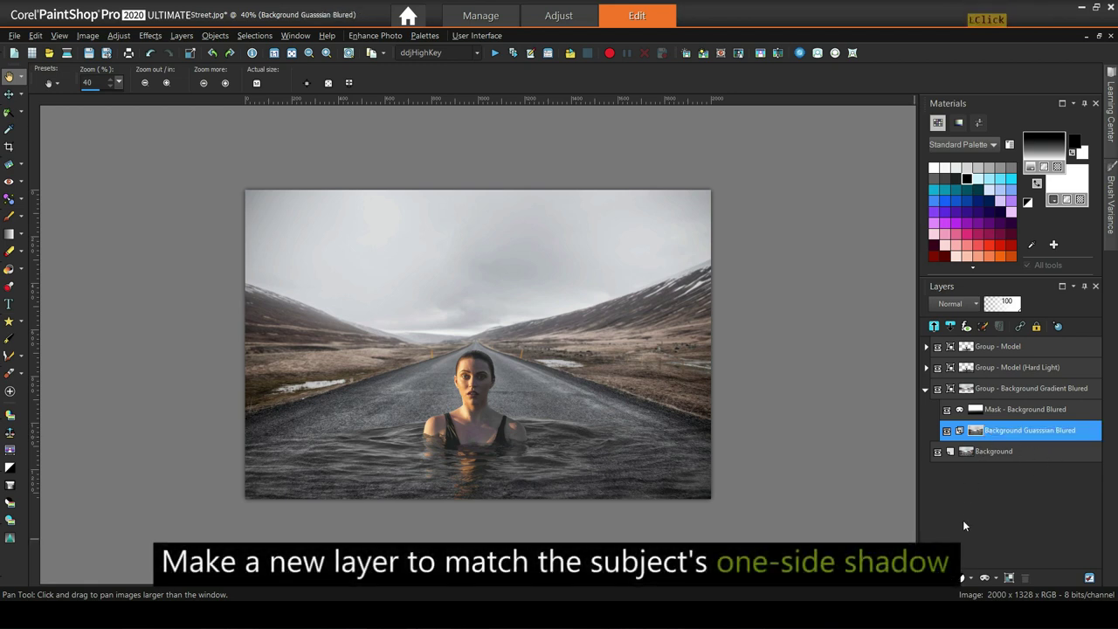
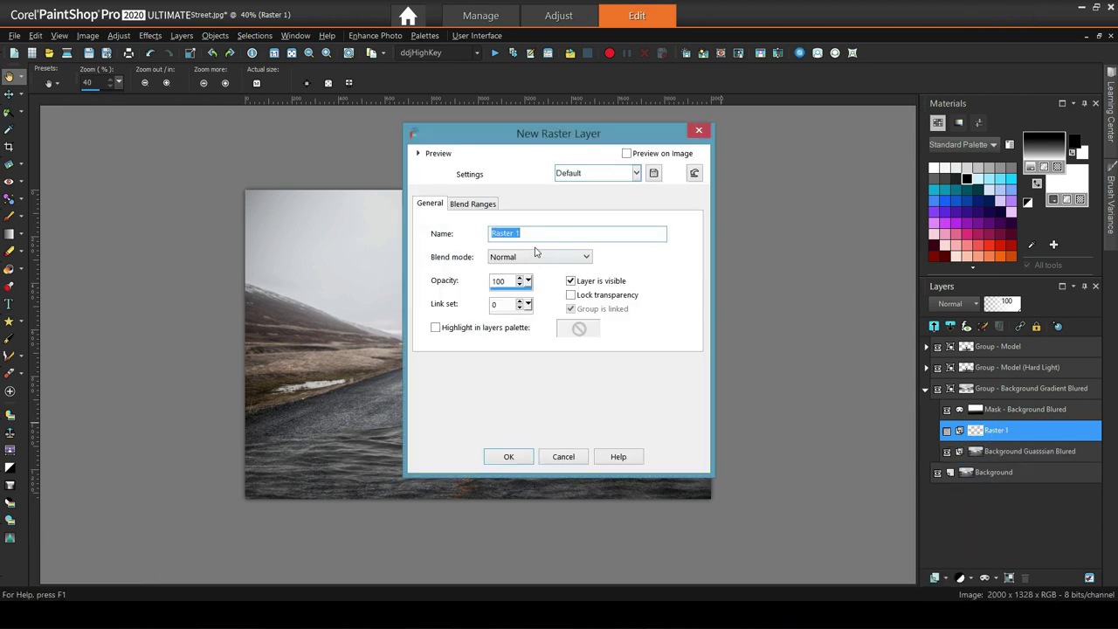
- Name the new layer 'Right Side Shadow'
text(ight)
key(space)
text(ide)
key(space)
text(hadow)
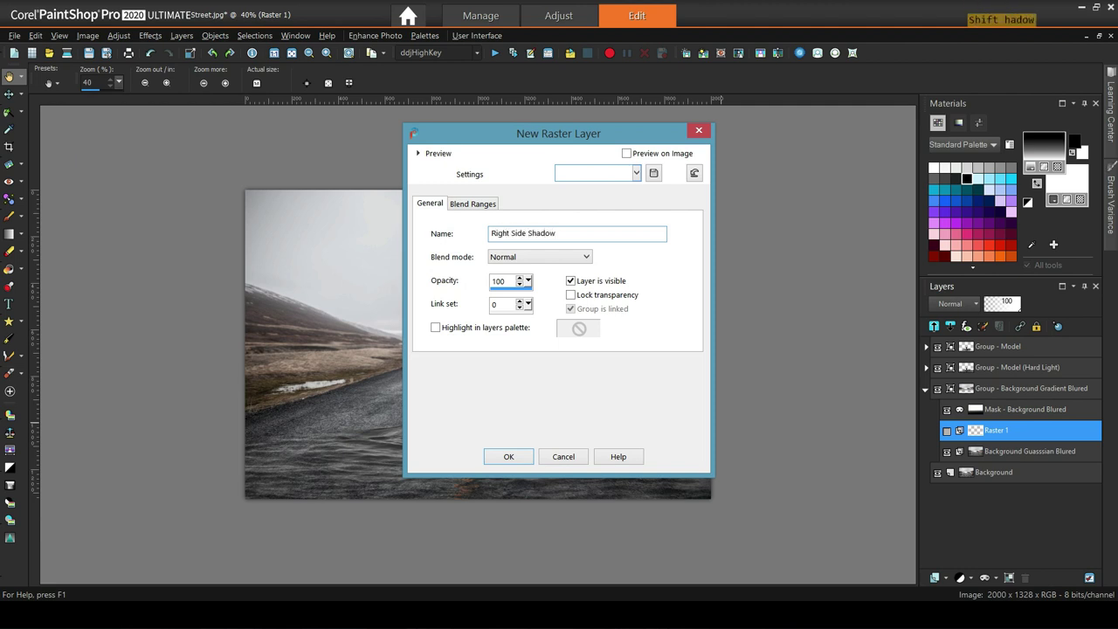
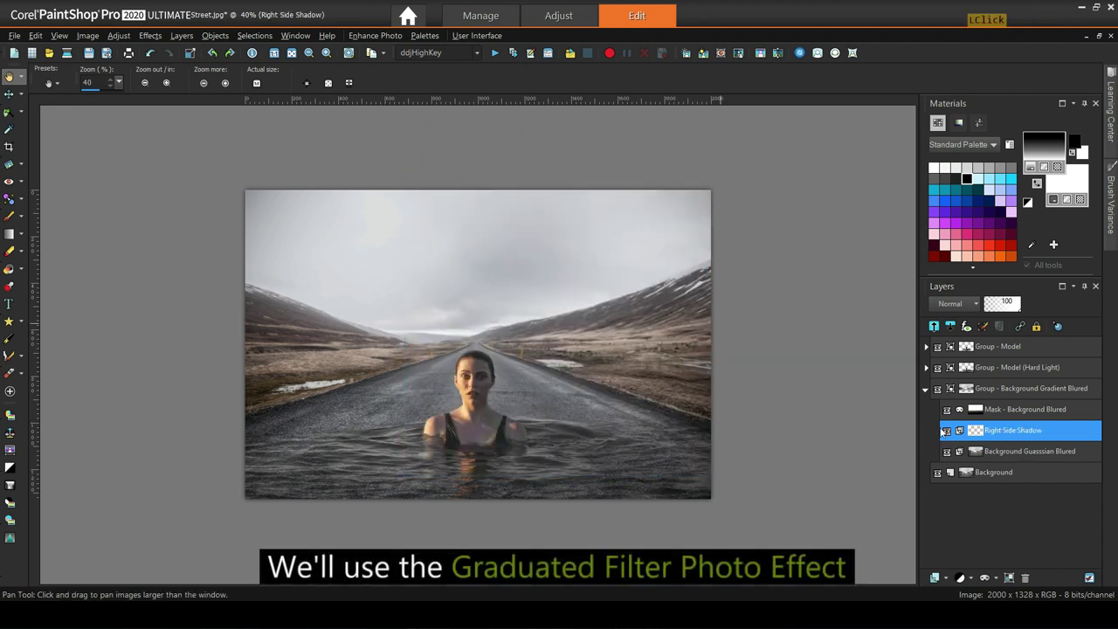
- Apply a black Graduated Filter at about 62 opacity with softened blending
click(161, 40)
click(337, 208)
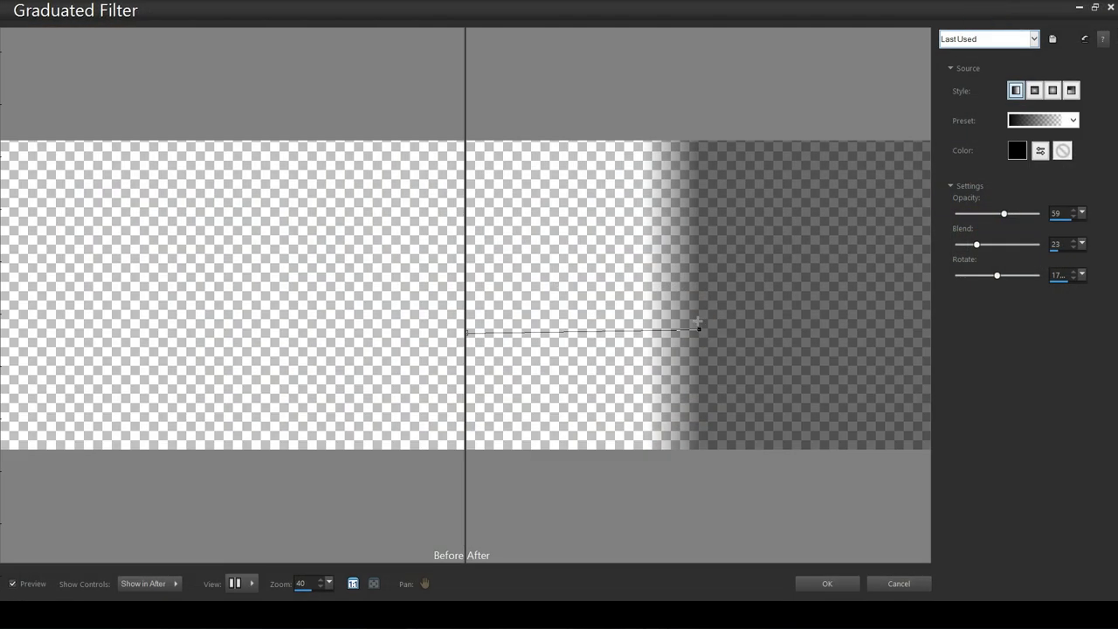
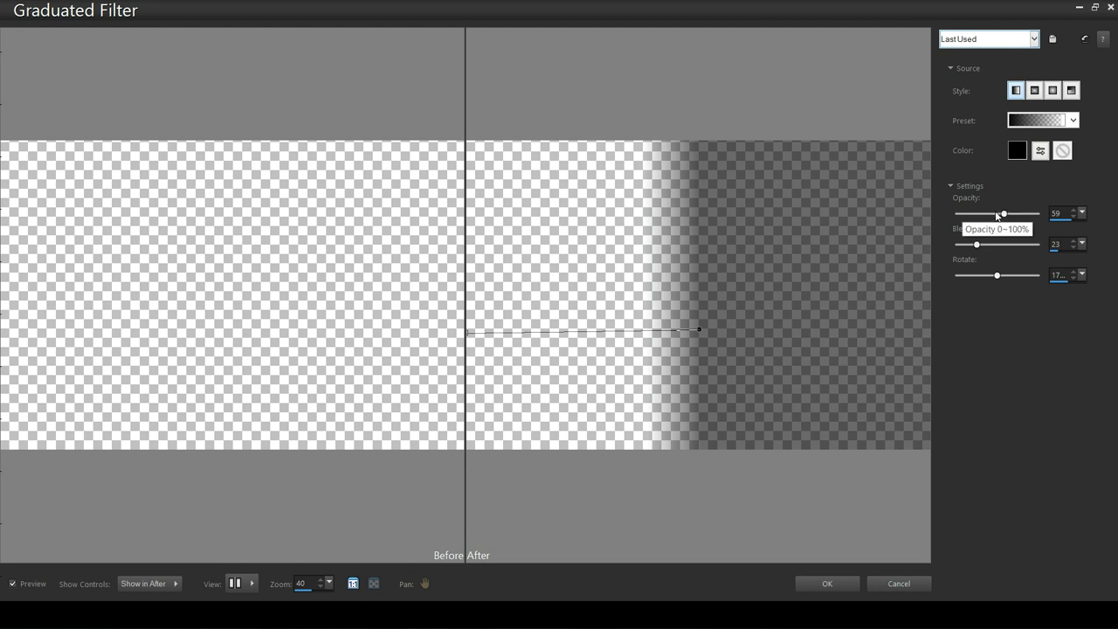
click(1008, 216)
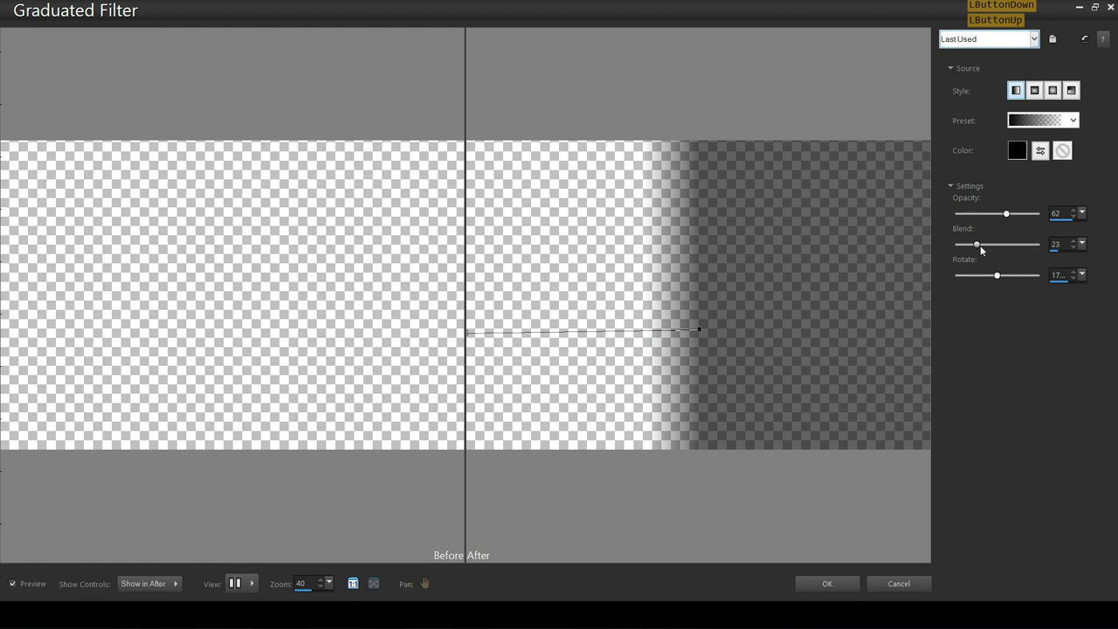
click(984, 248)
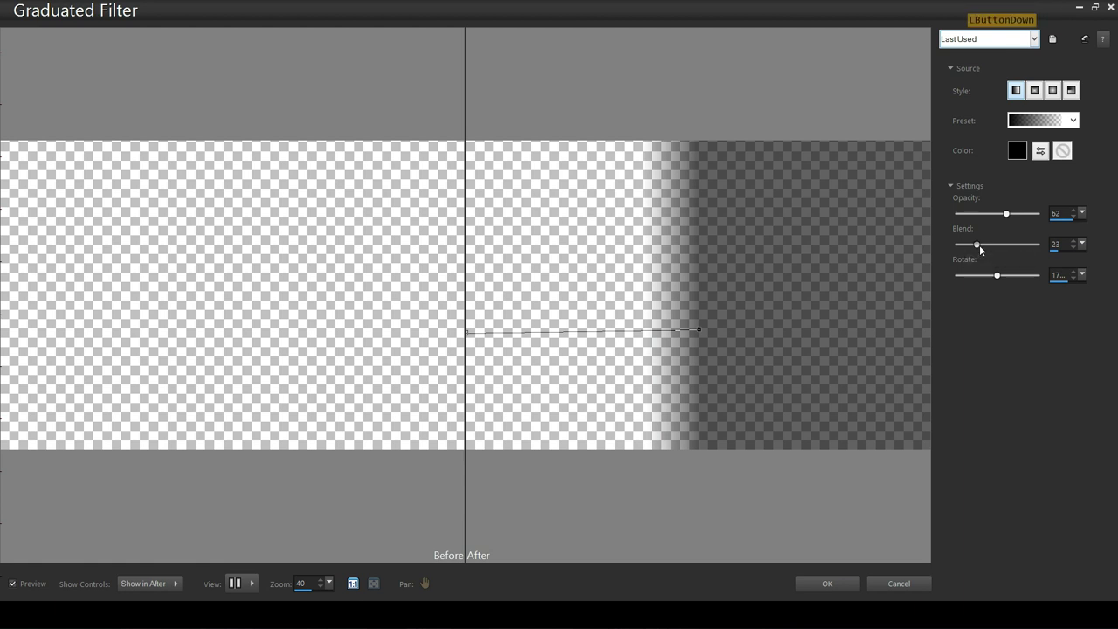
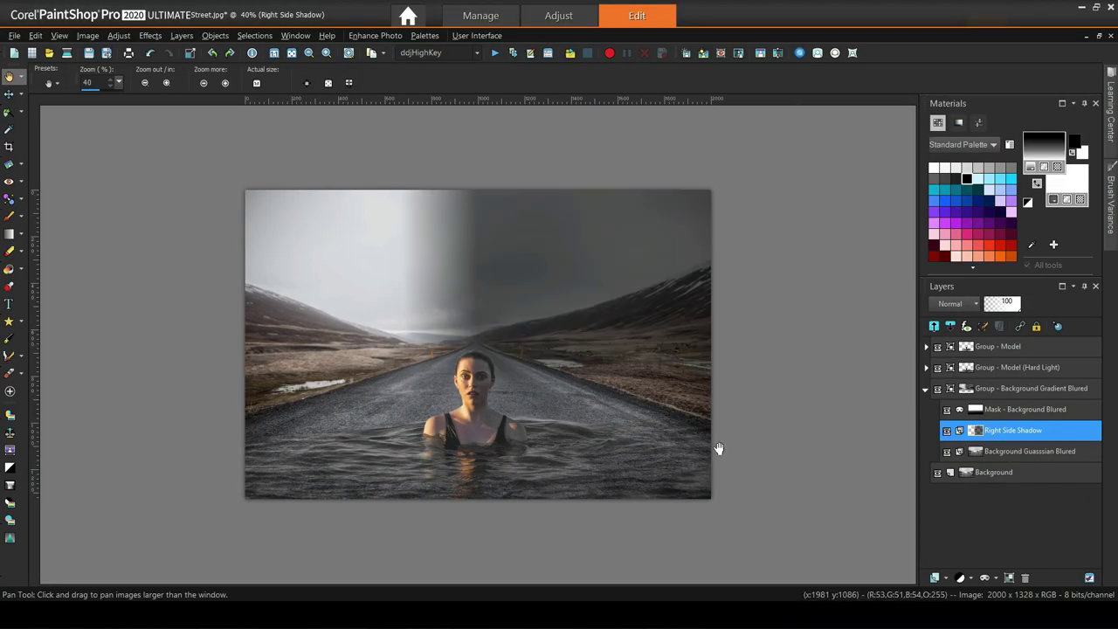
- Set the shadow layer's blend mode toward Soft Light
click(970, 311)
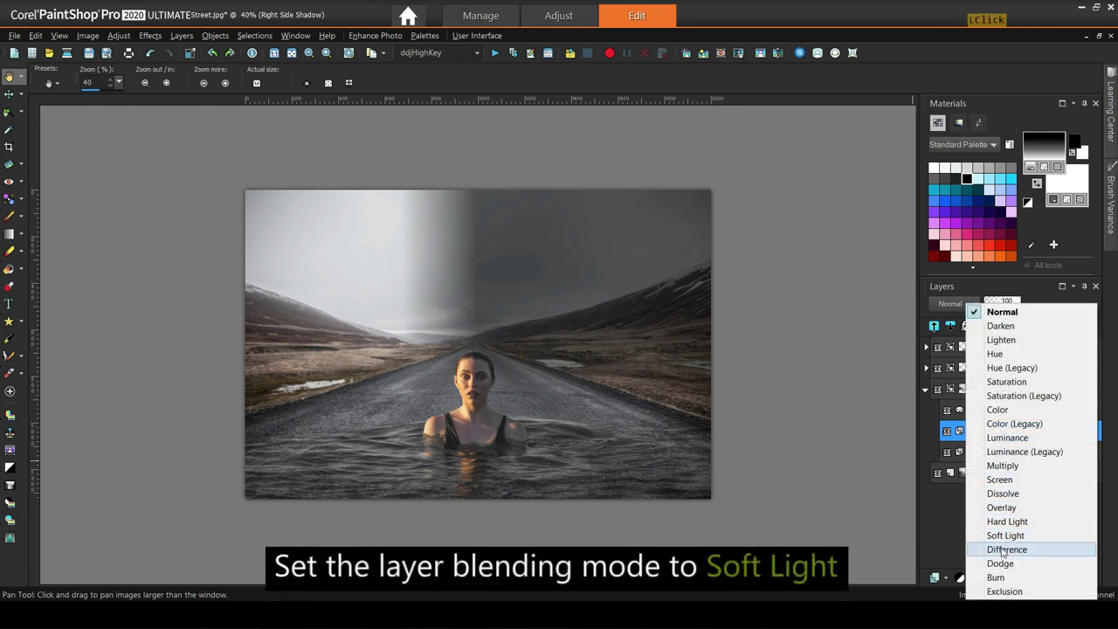
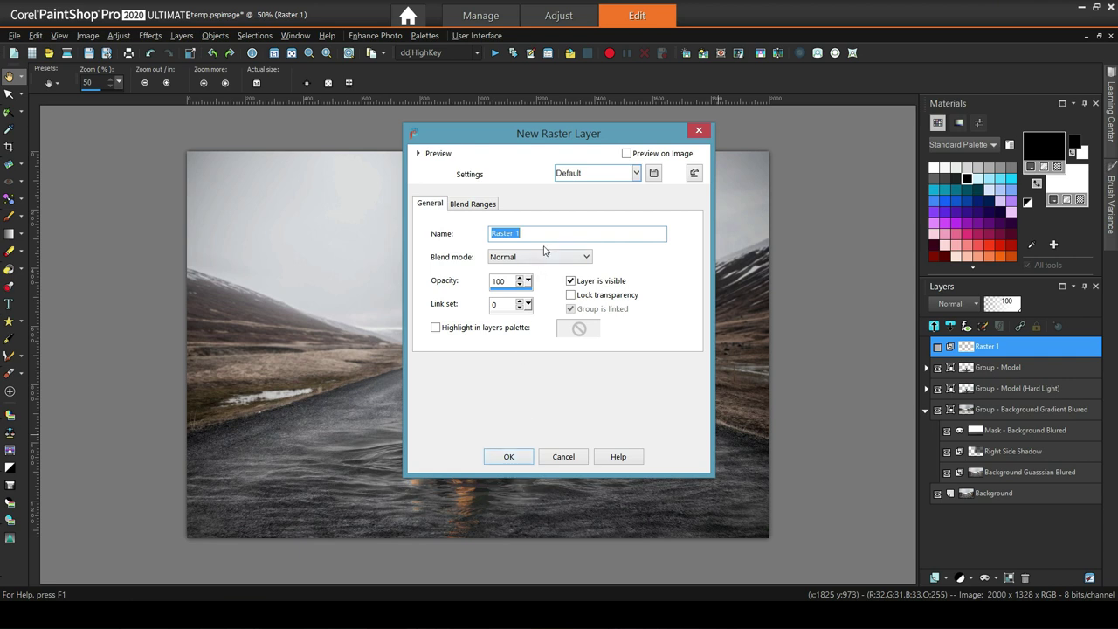
- Create the 'Sun' layer and flood-fill it with solid black
text(un)
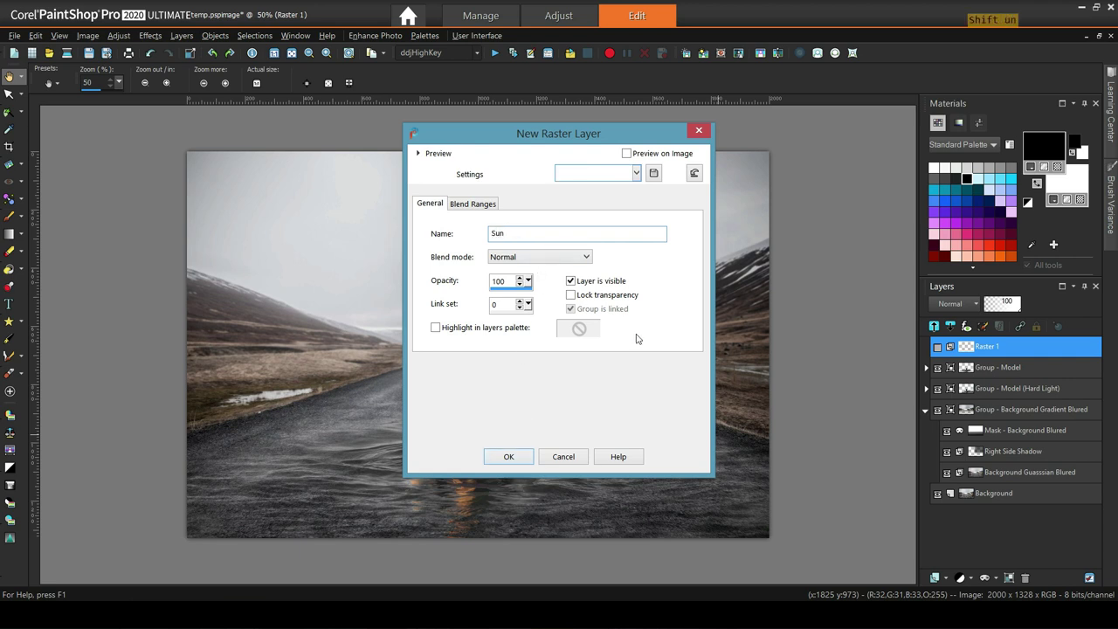
click(507, 461)
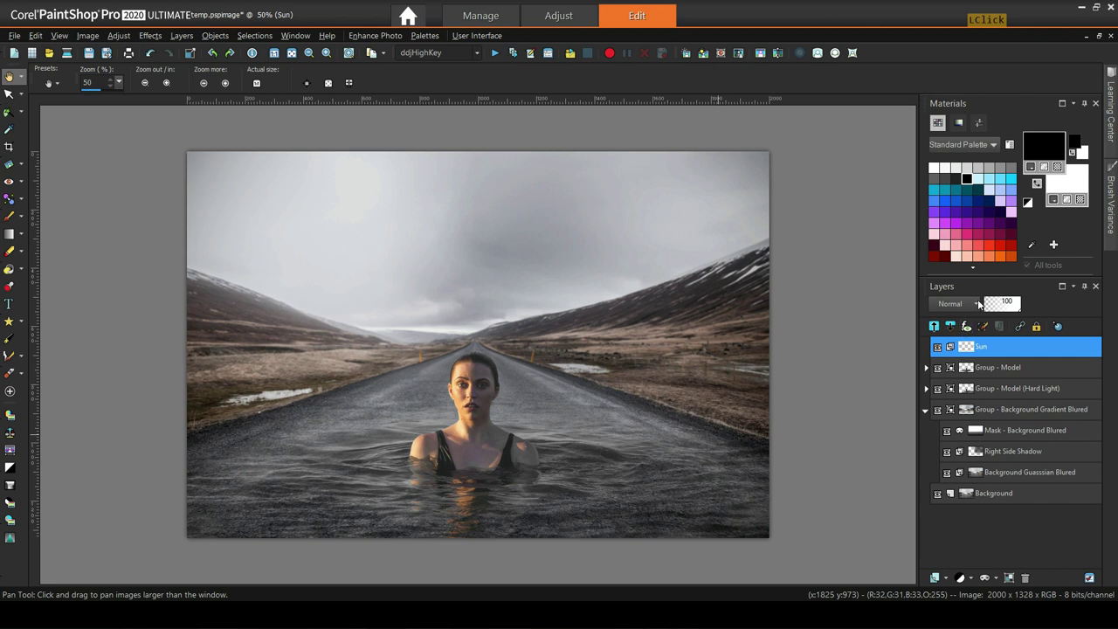
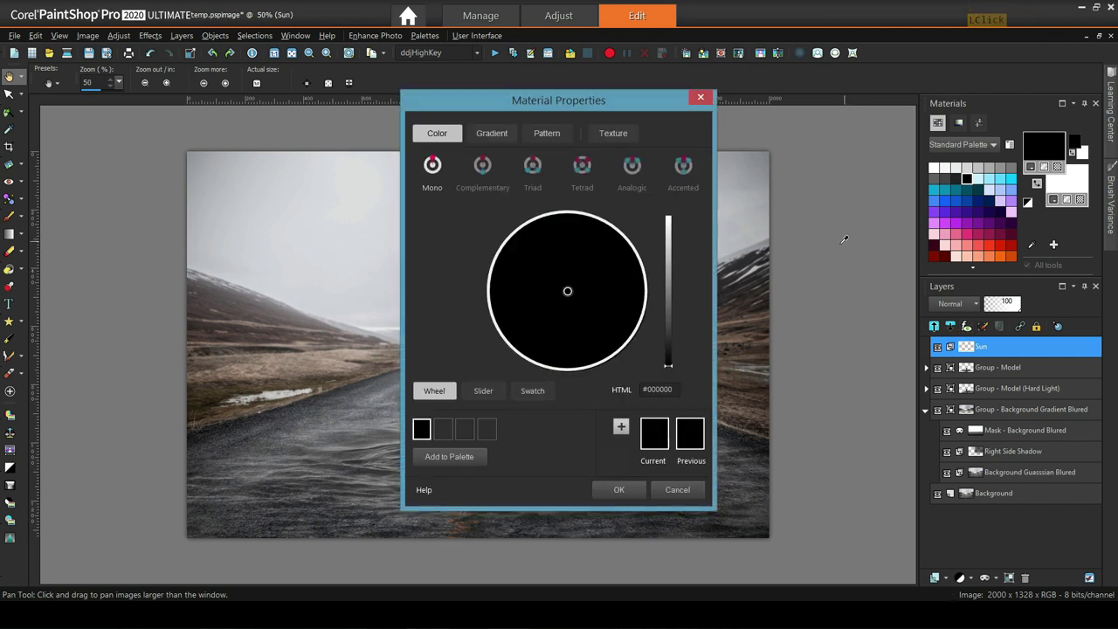
click(611, 505)
click(617, 496)
click(26, 253)
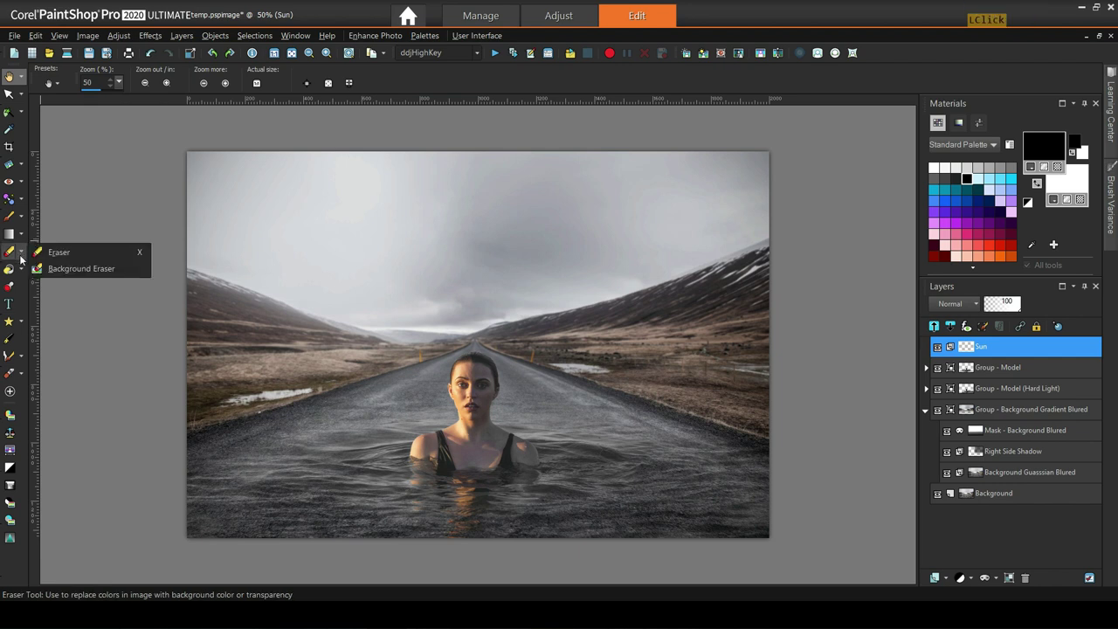
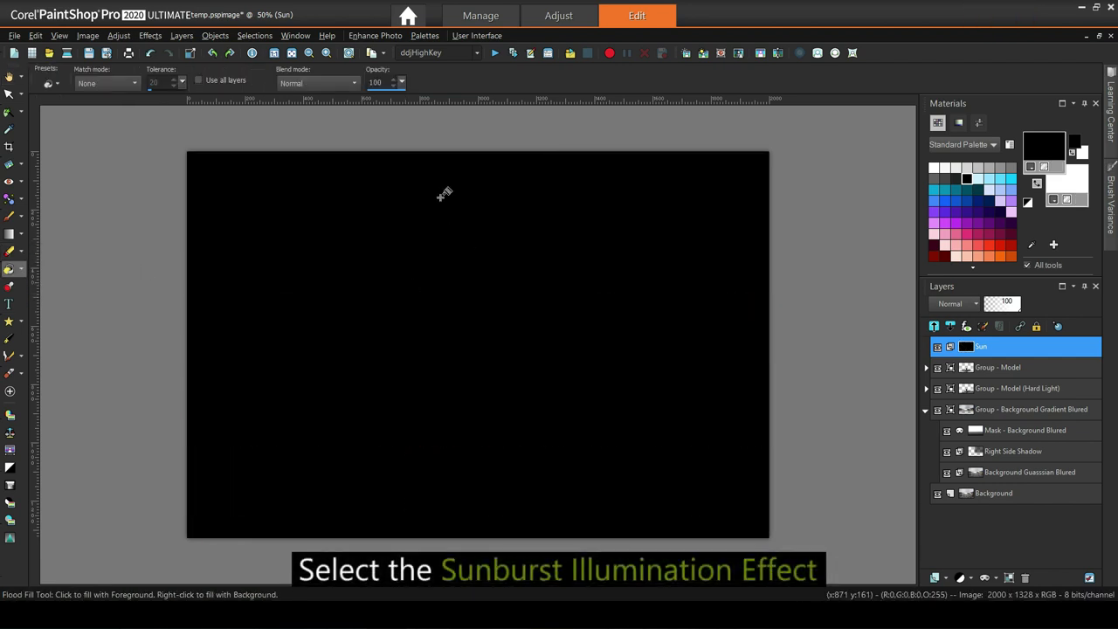
- Apply a warm cream Sunburst glow at the centre with no rays or circles
click(150, 32)
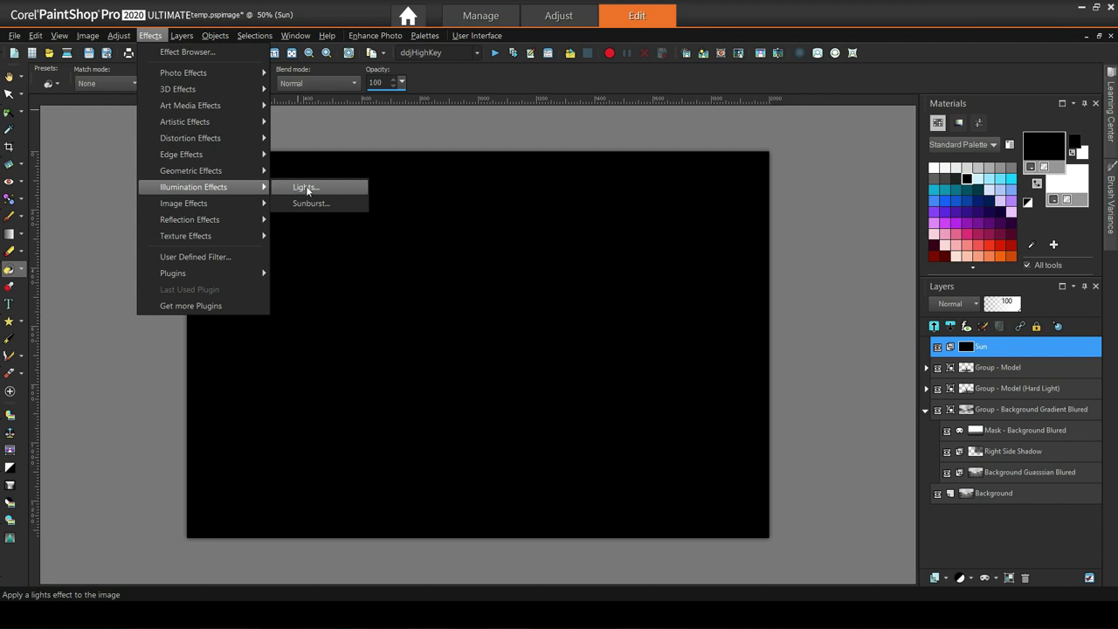
click(323, 202)
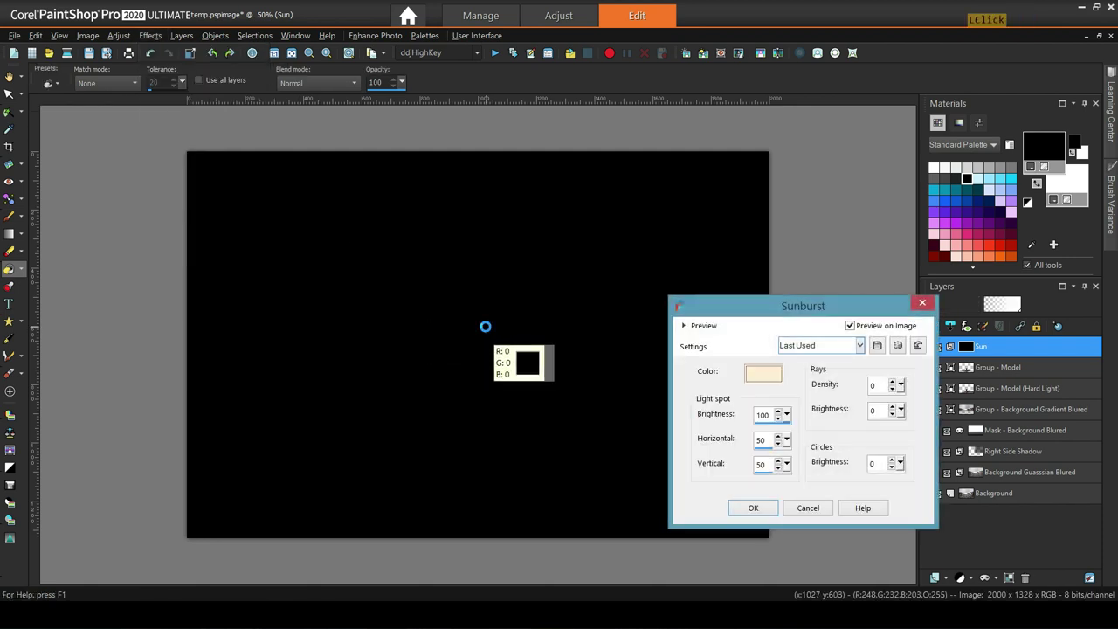
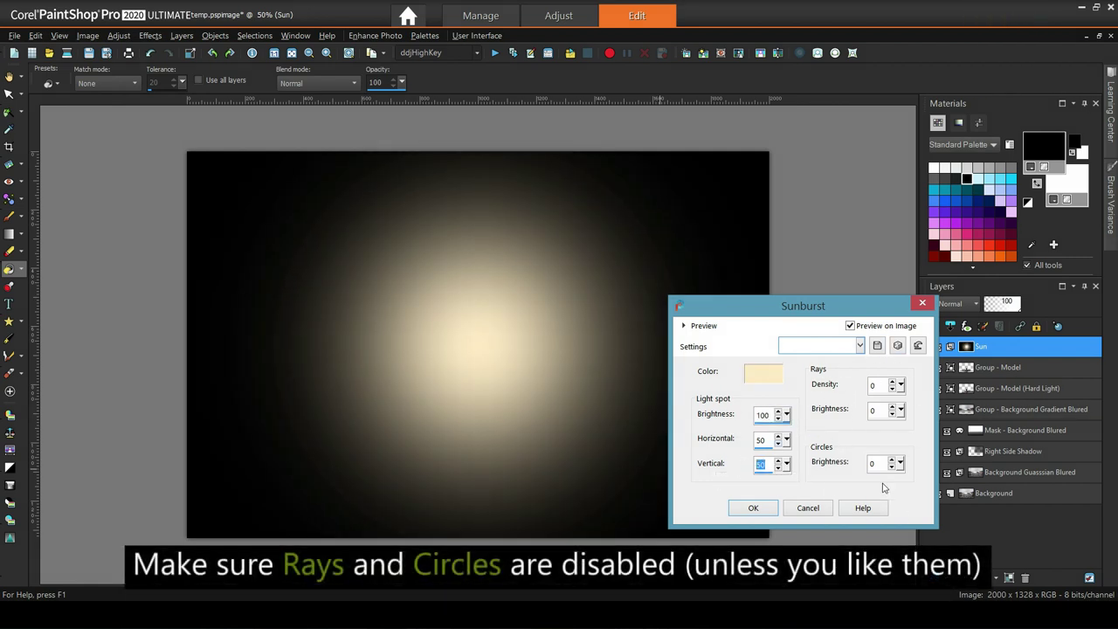
click(752, 508)
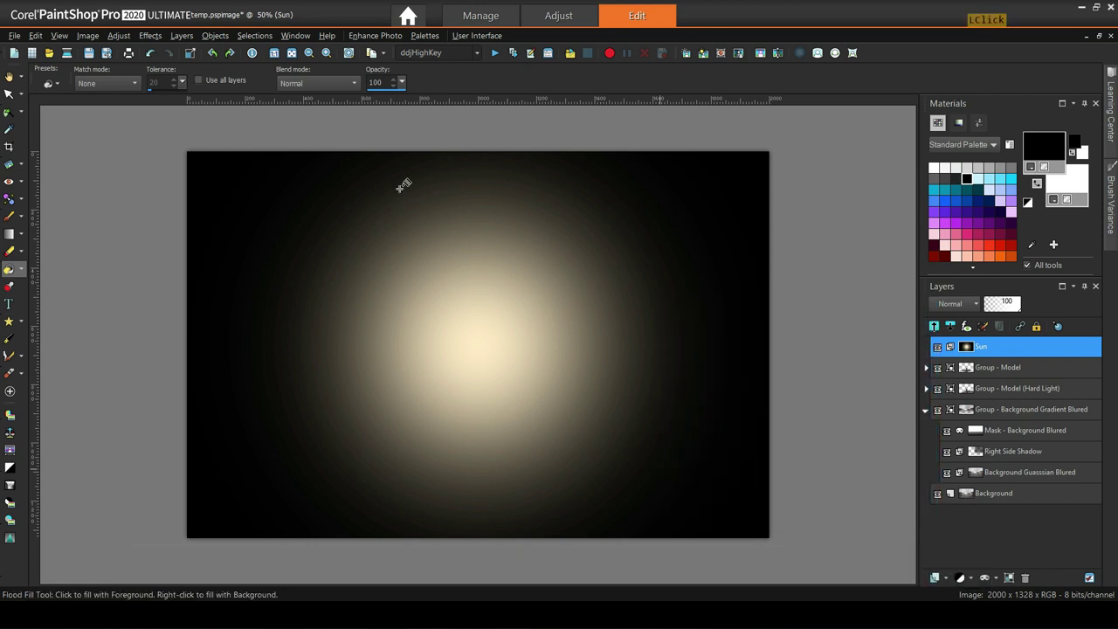
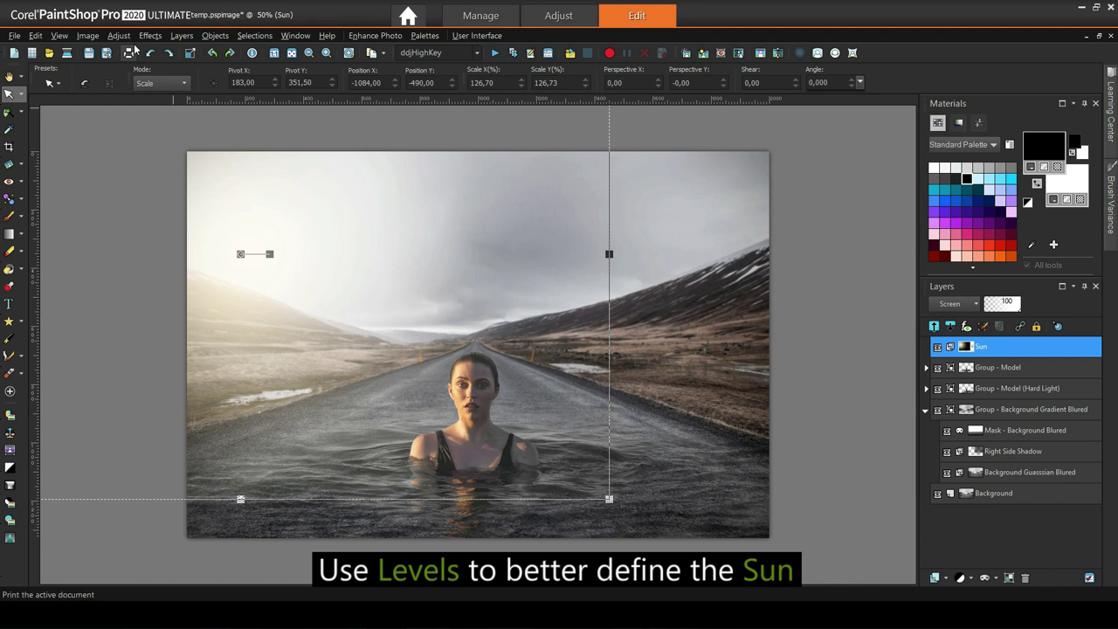
- In Hue/Saturation/Lightness, set Reds saturation 2 and Blues saturation -5
click(123, 38)
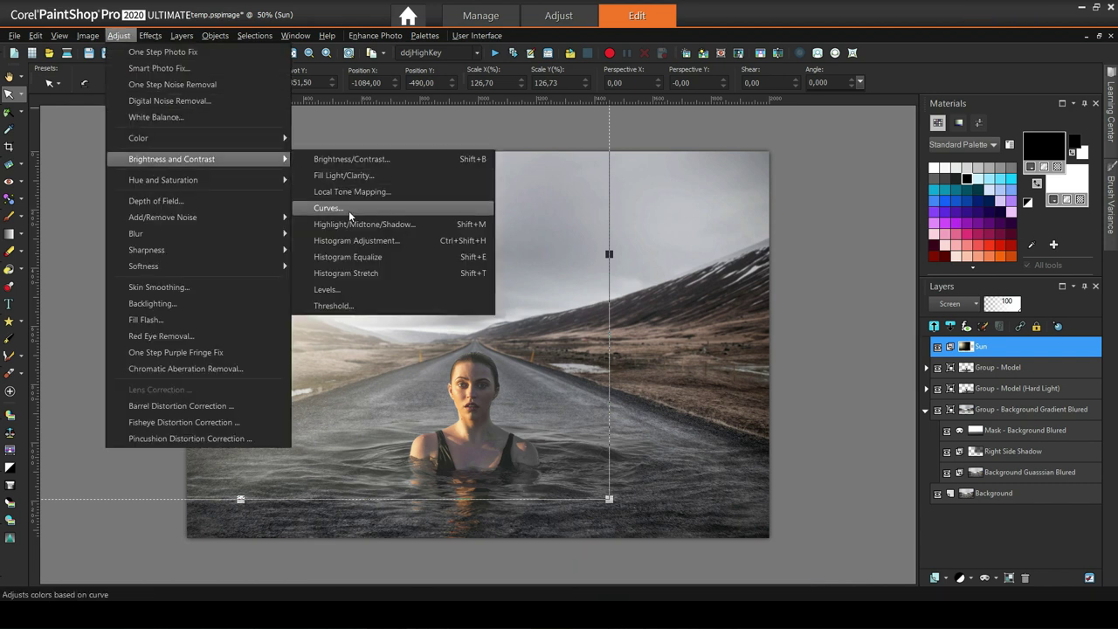
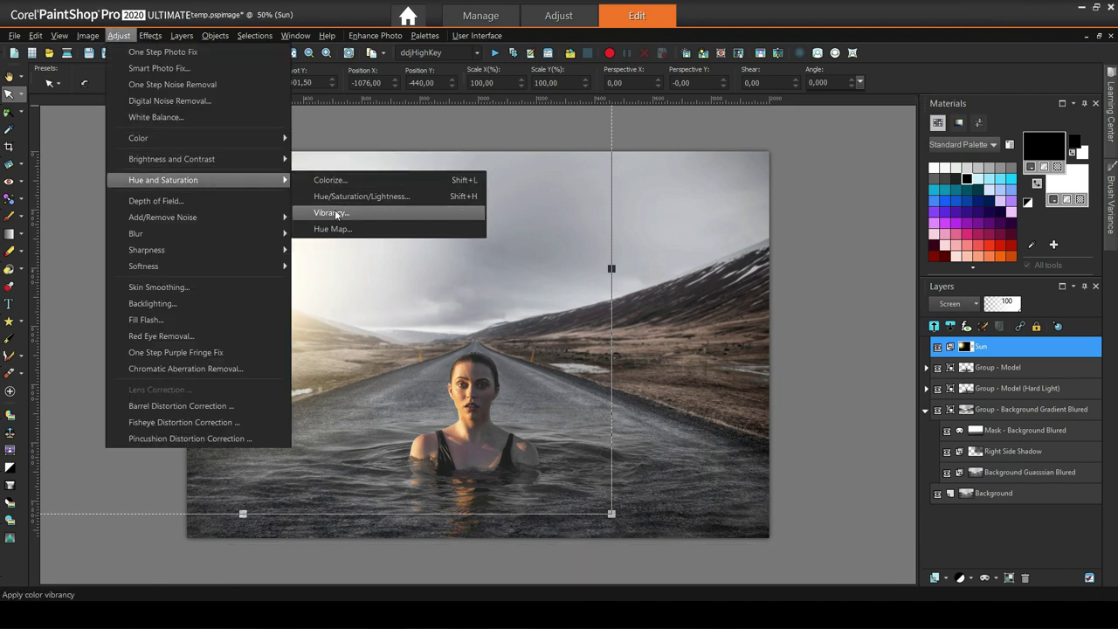
click(346, 199)
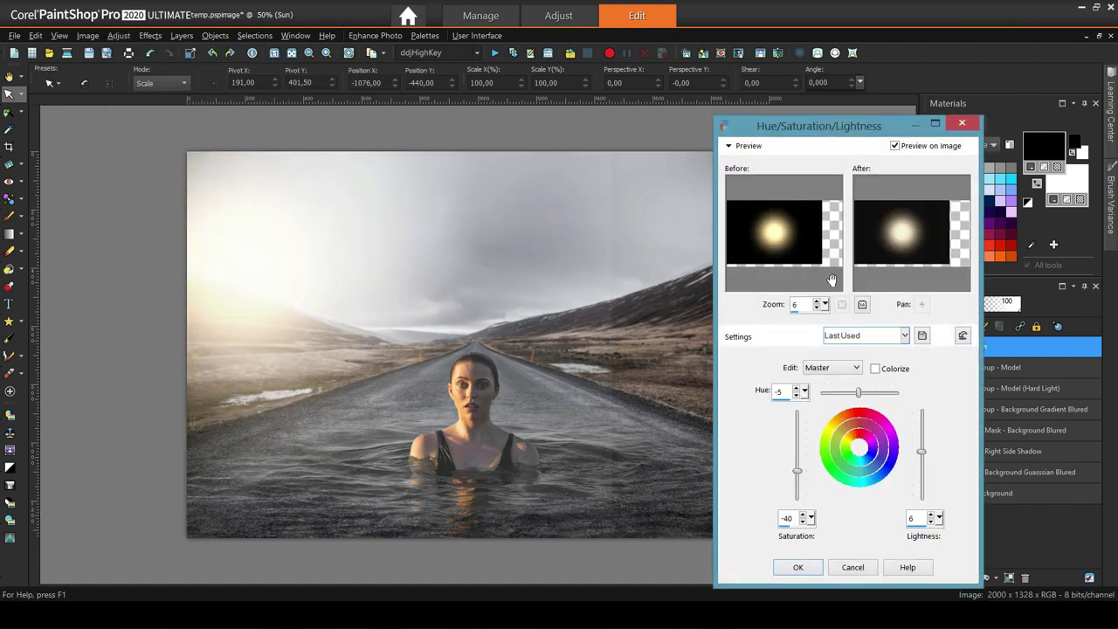
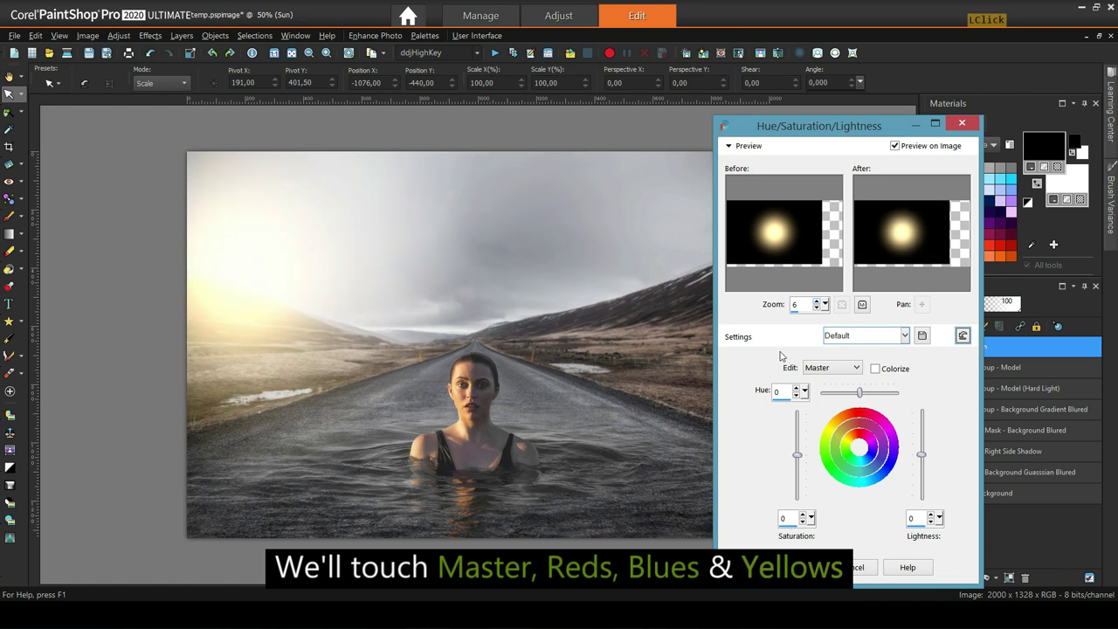
click(924, 452)
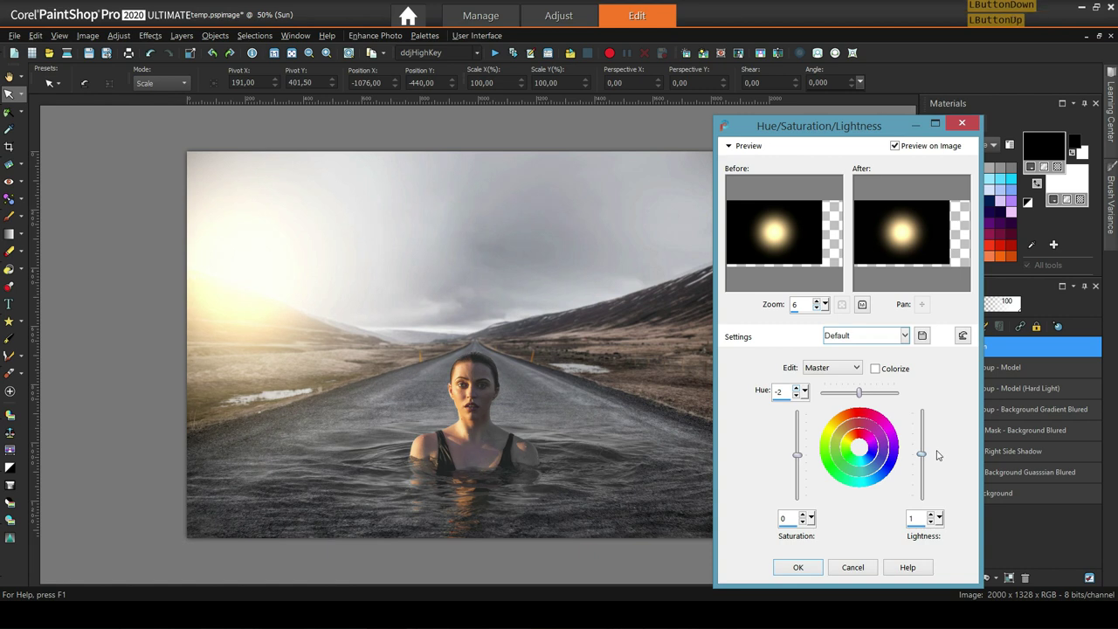
click(851, 367)
click(833, 391)
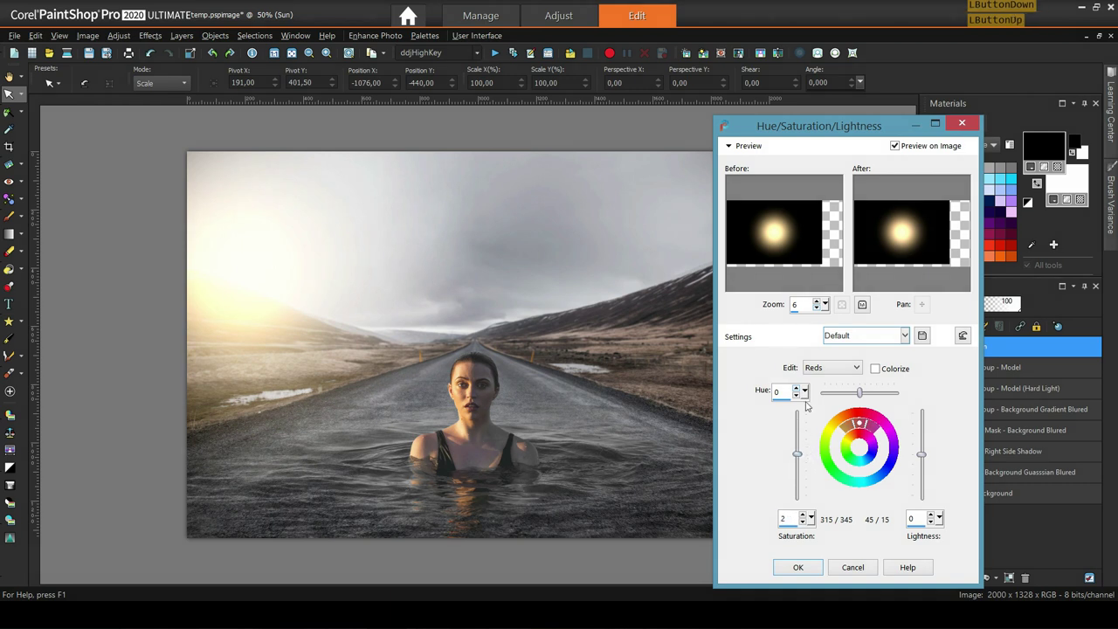
click(862, 368)
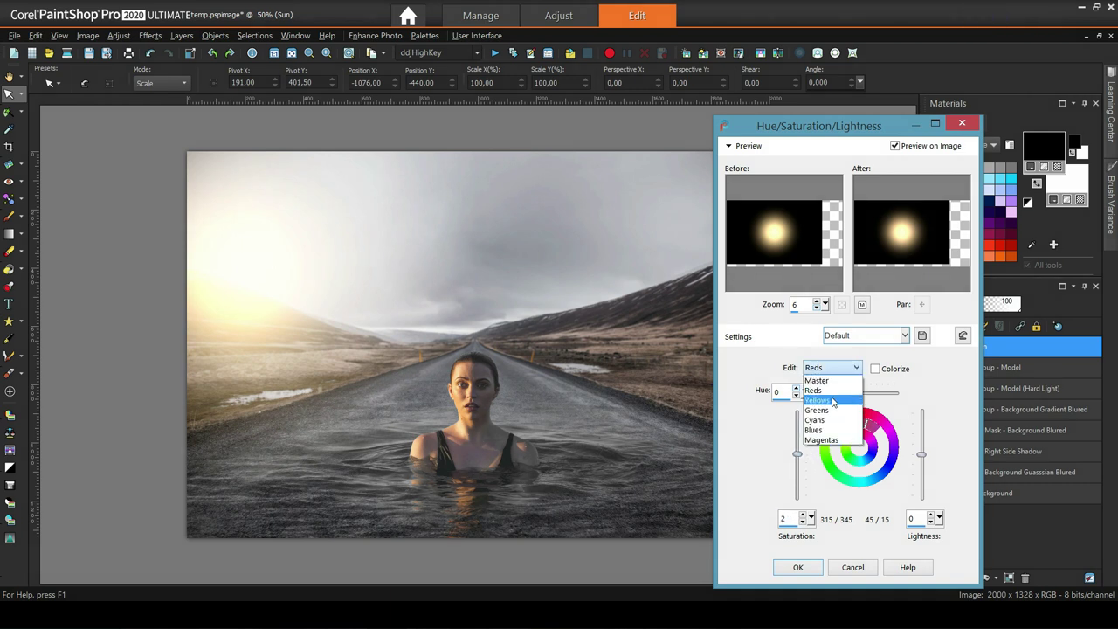
click(835, 436)
click(802, 456)
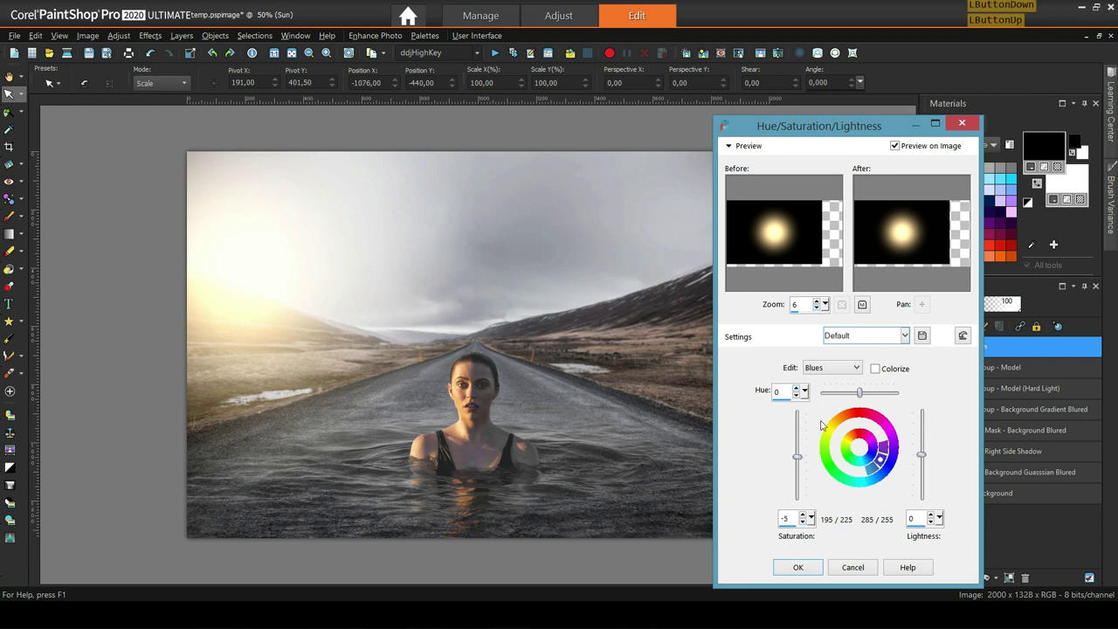
- Boost Yellows saturation to 54 with lightness -1 and apply the adjustment
click(844, 366)
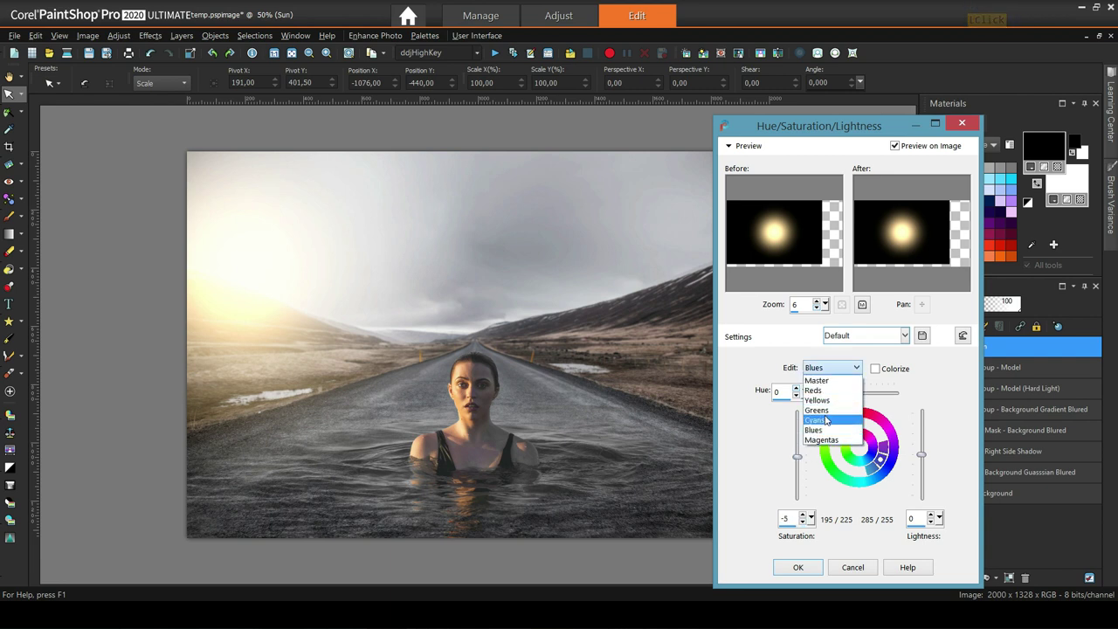
click(828, 404)
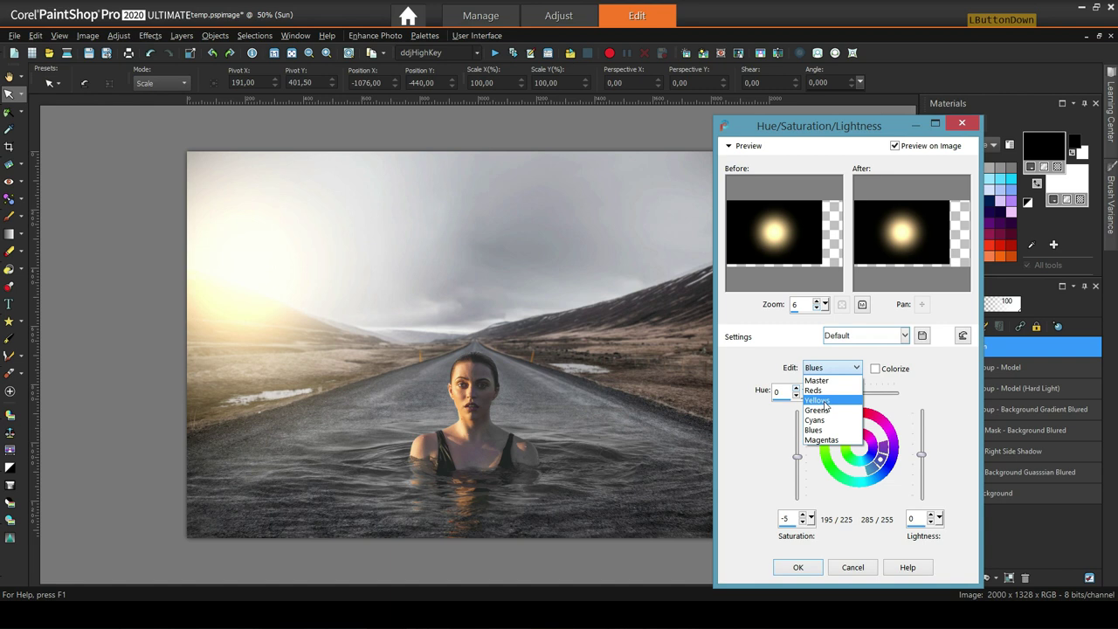
click(801, 456)
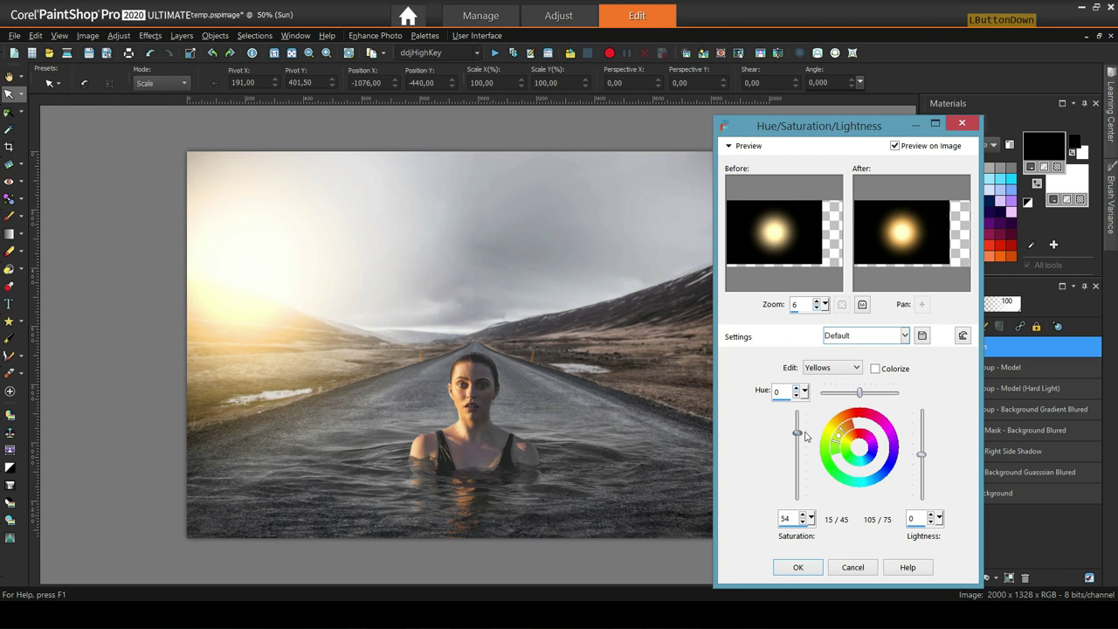
click(925, 453)
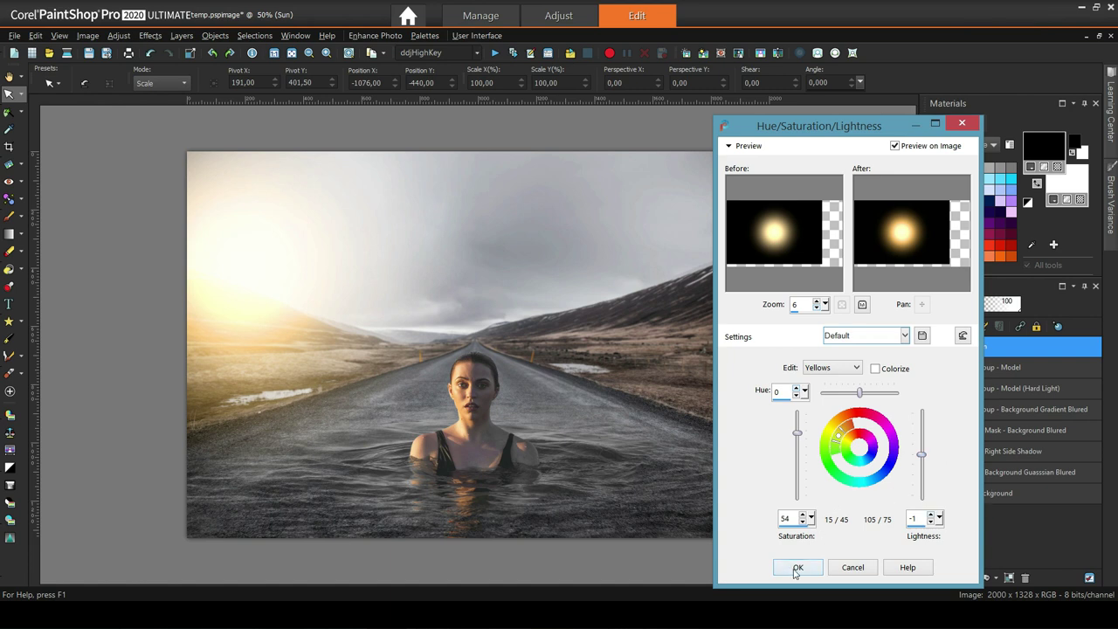
click(800, 567)
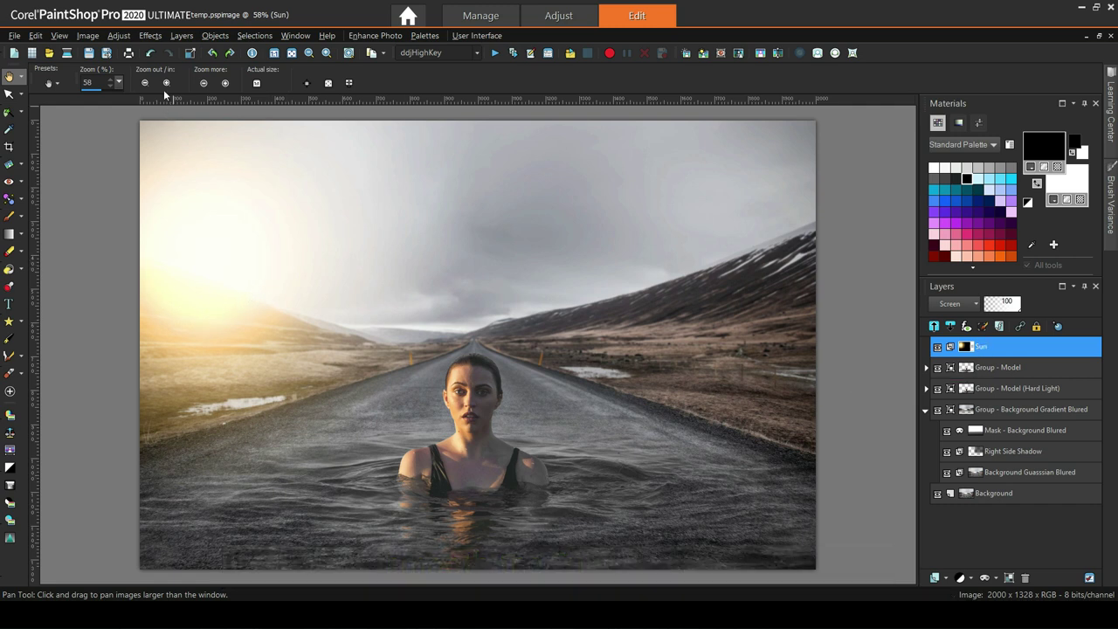
- Soften the Sun glow with a Gaussian blur of radius about 37
click(118, 38)
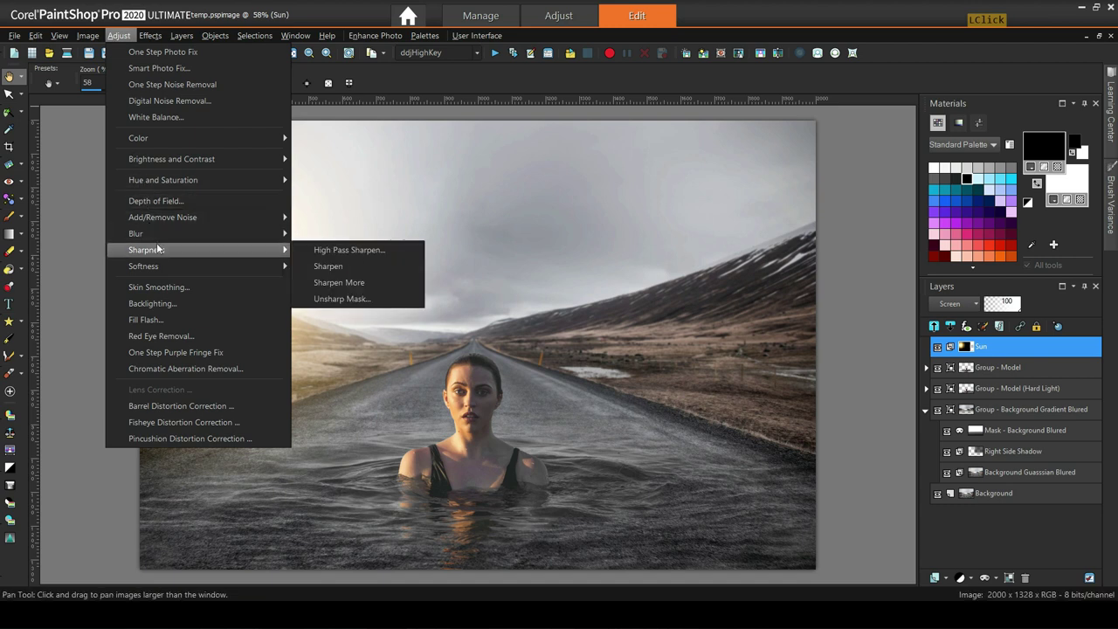
click(348, 285)
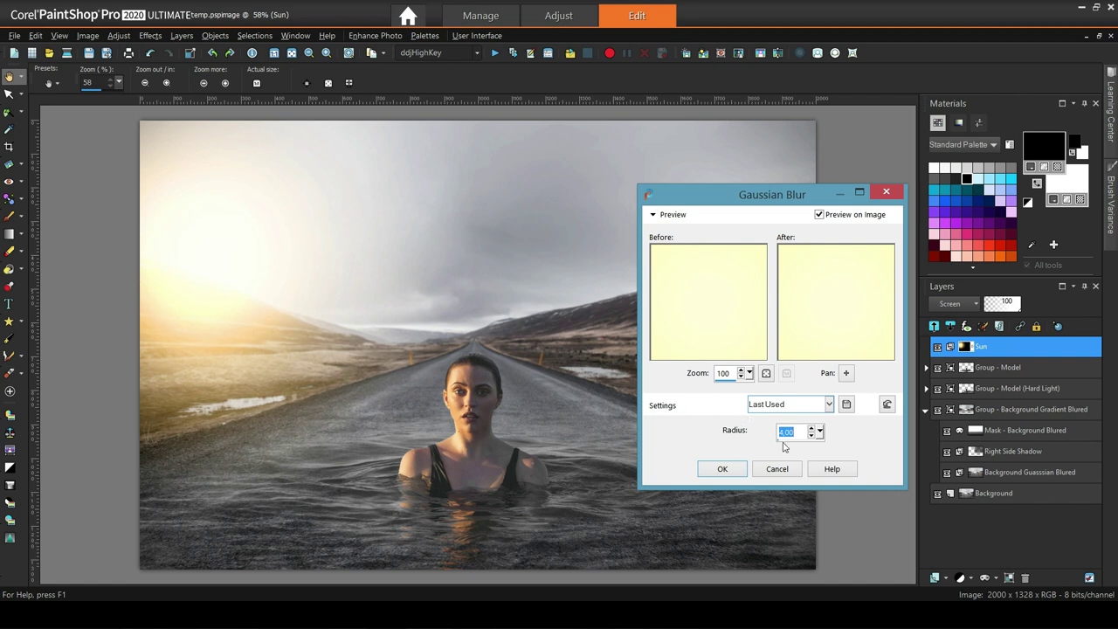
click(787, 444)
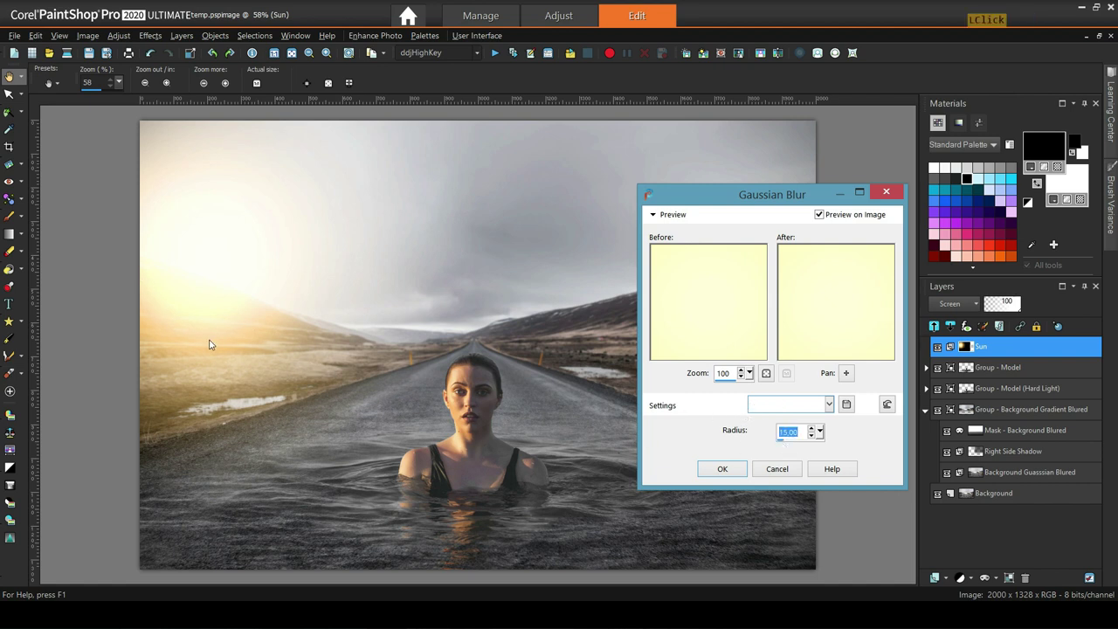
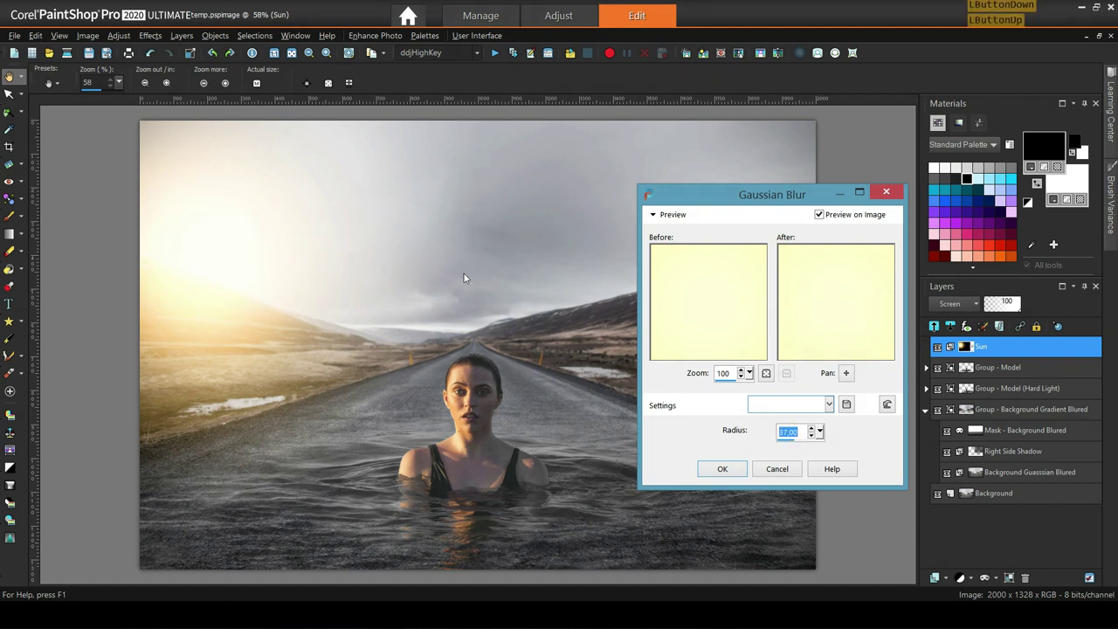
click(715, 470)
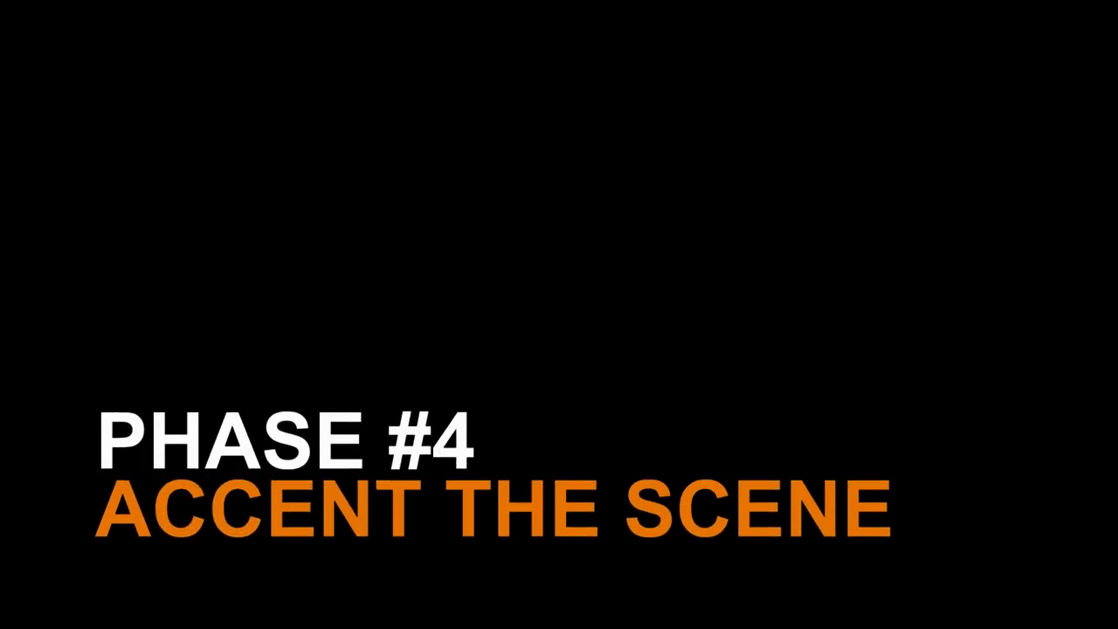
scroll(down, 3)
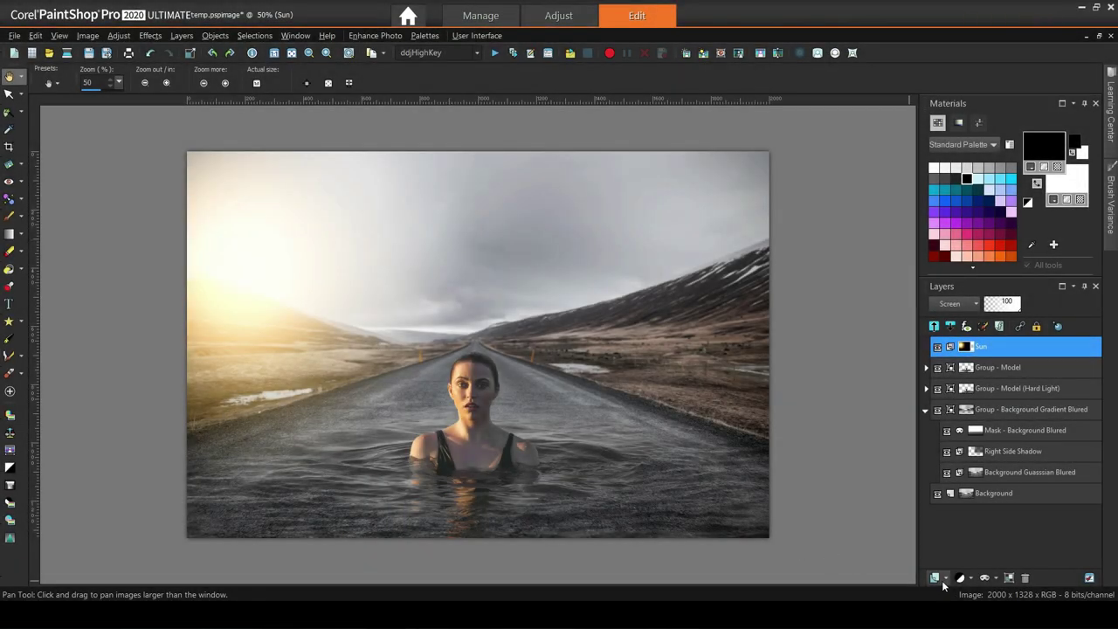
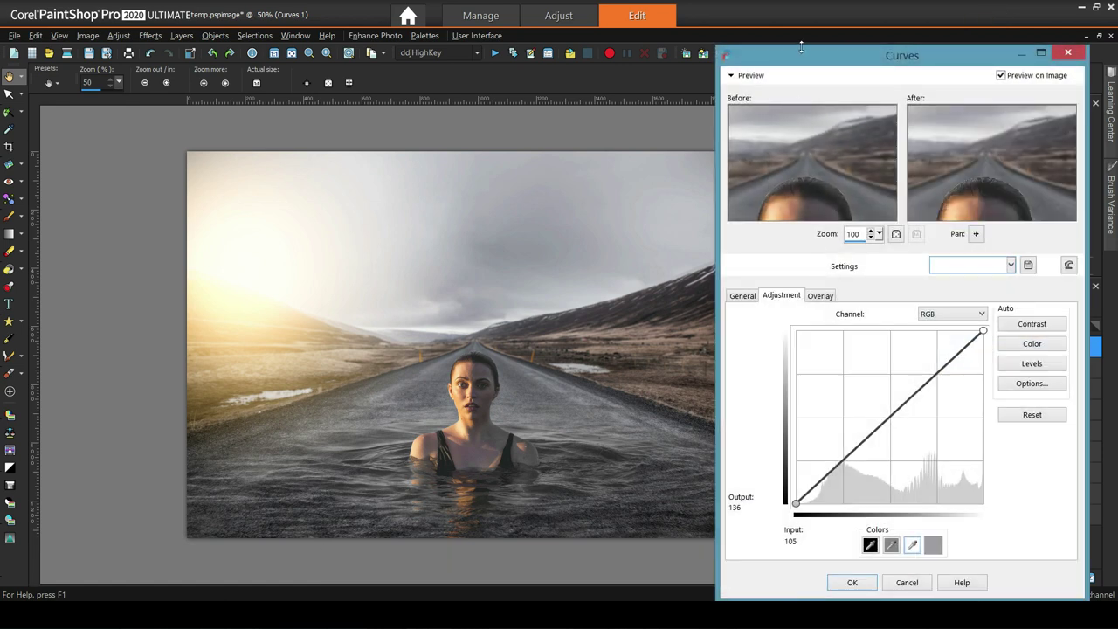
- In the Curves layer, switch to the Red channel and pull its midtones down slightly
click(802, 60)
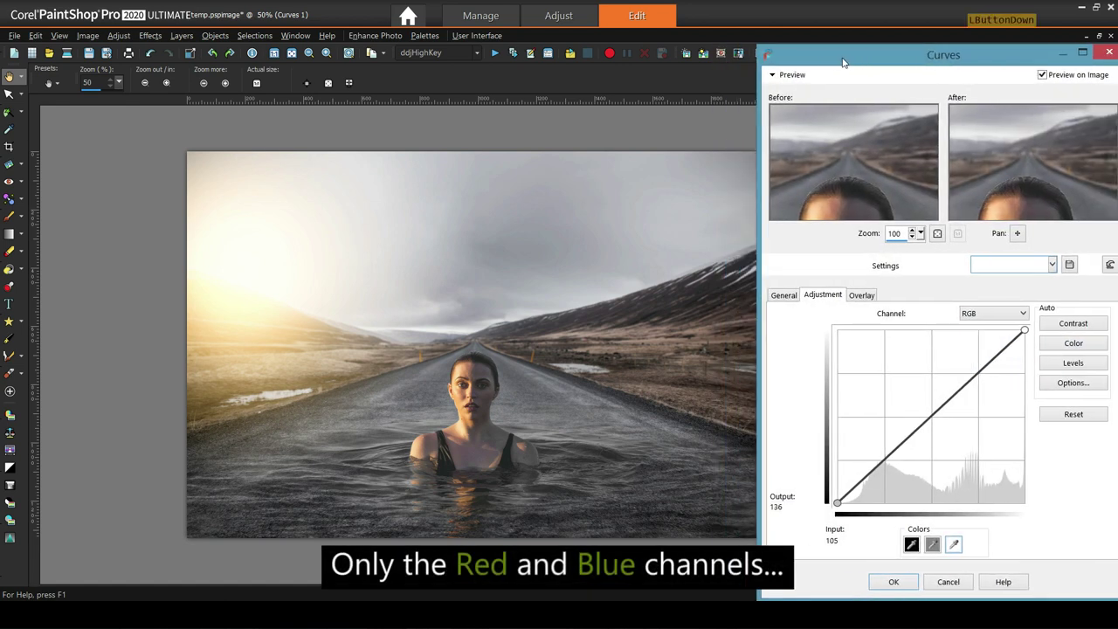
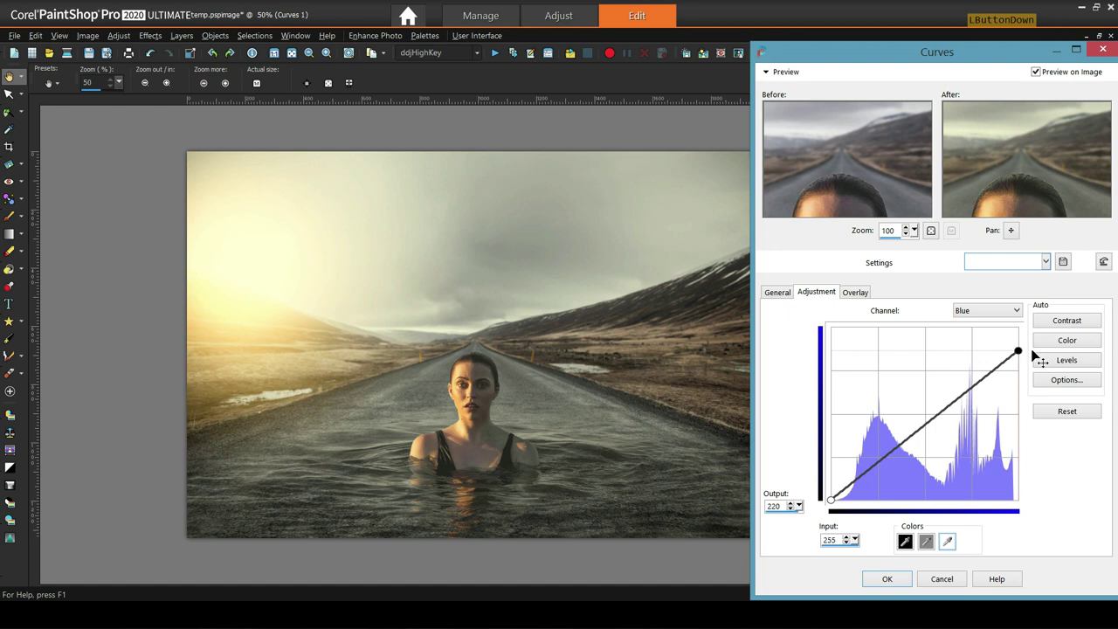
scroll(down, 3)
click(989, 313)
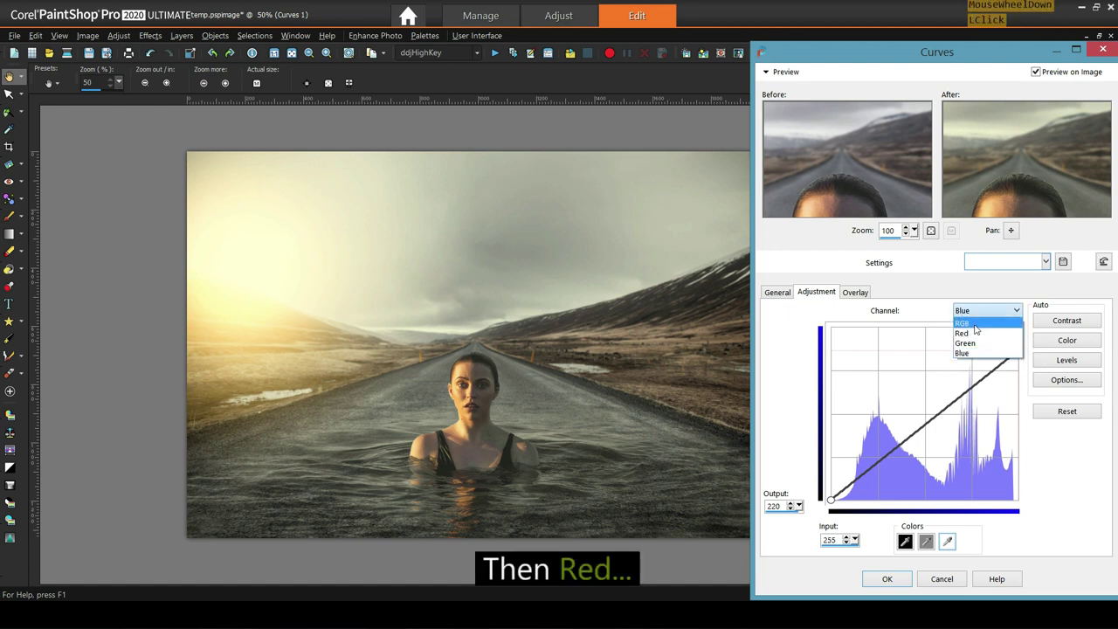
click(974, 332)
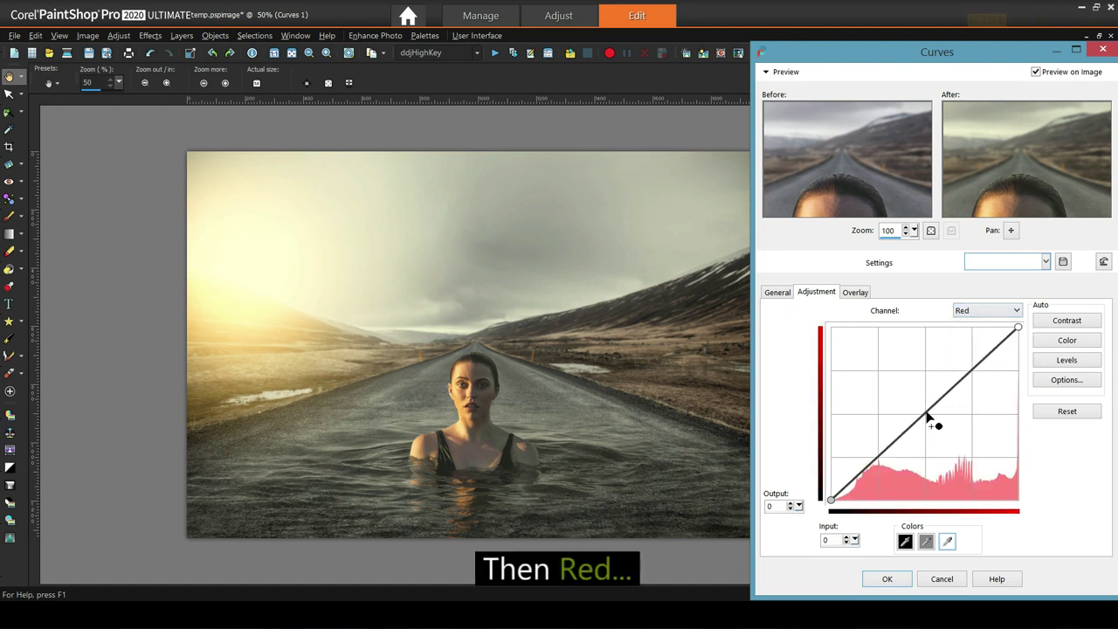
click(929, 415)
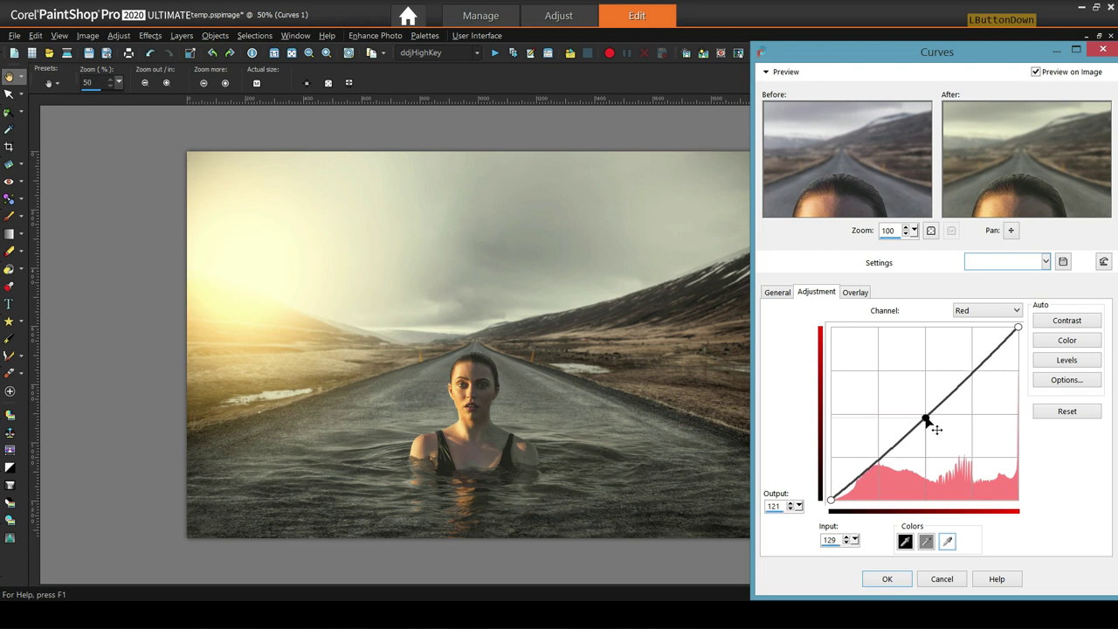
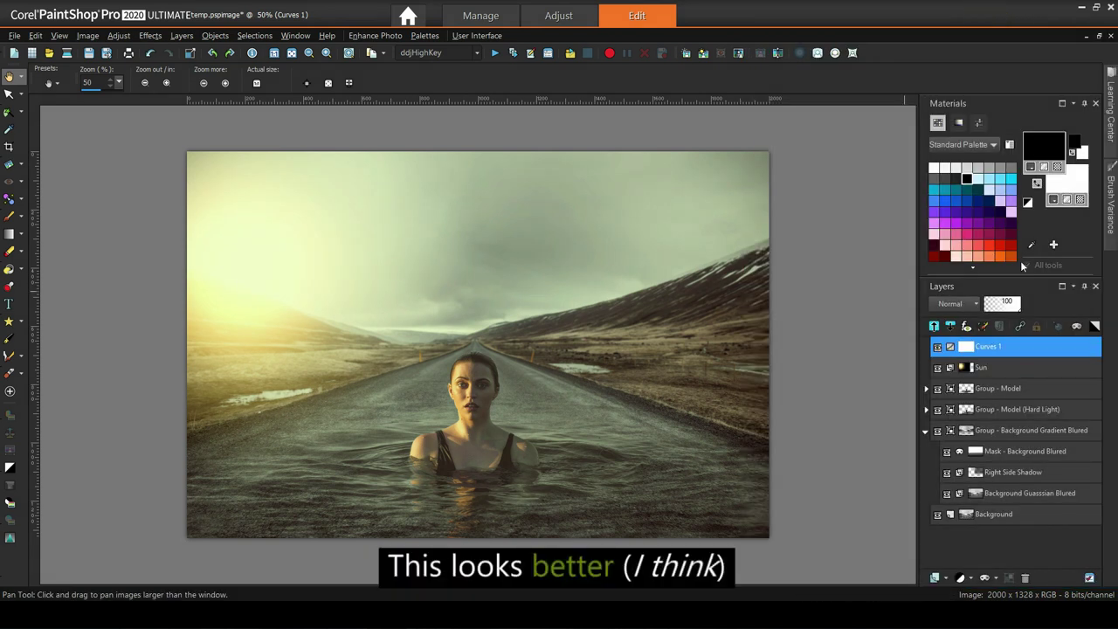
- Zoom in on the model's face to inspect the applied green-tinted grade
scroll(up, 3)
scroll(up, 3)
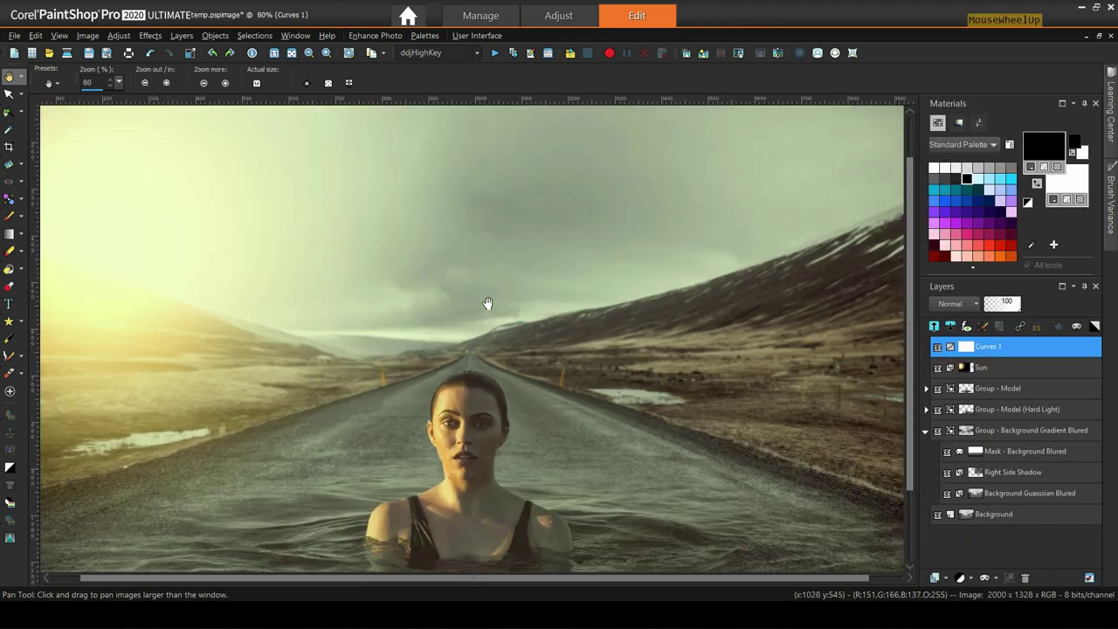
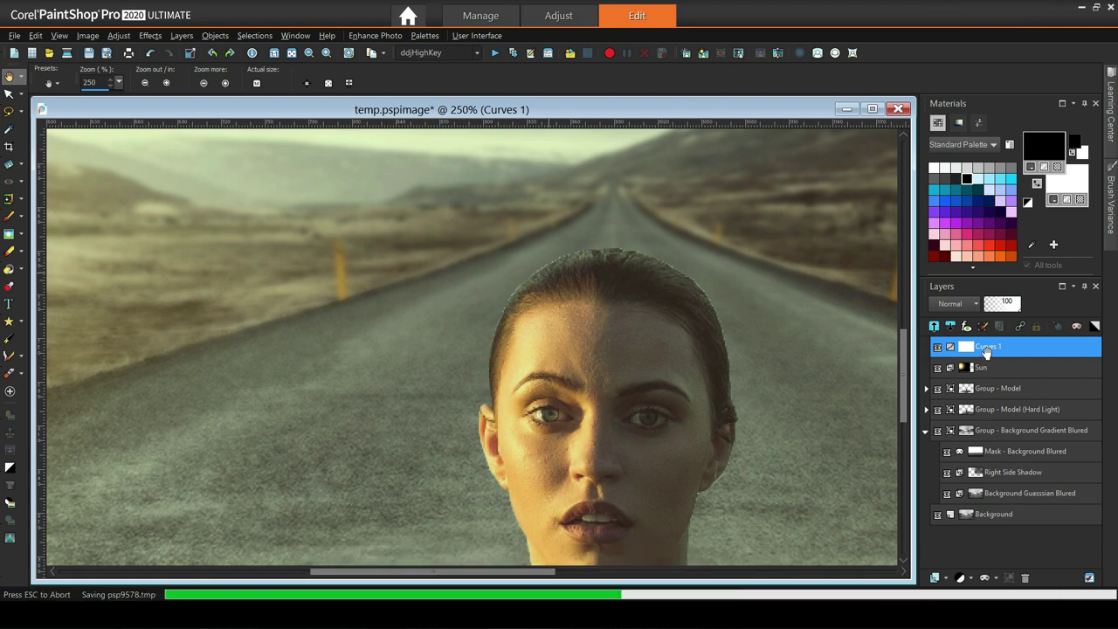
- Merge visible layers into a new Merged layer and pick the Soften brush
right_click(991, 357)
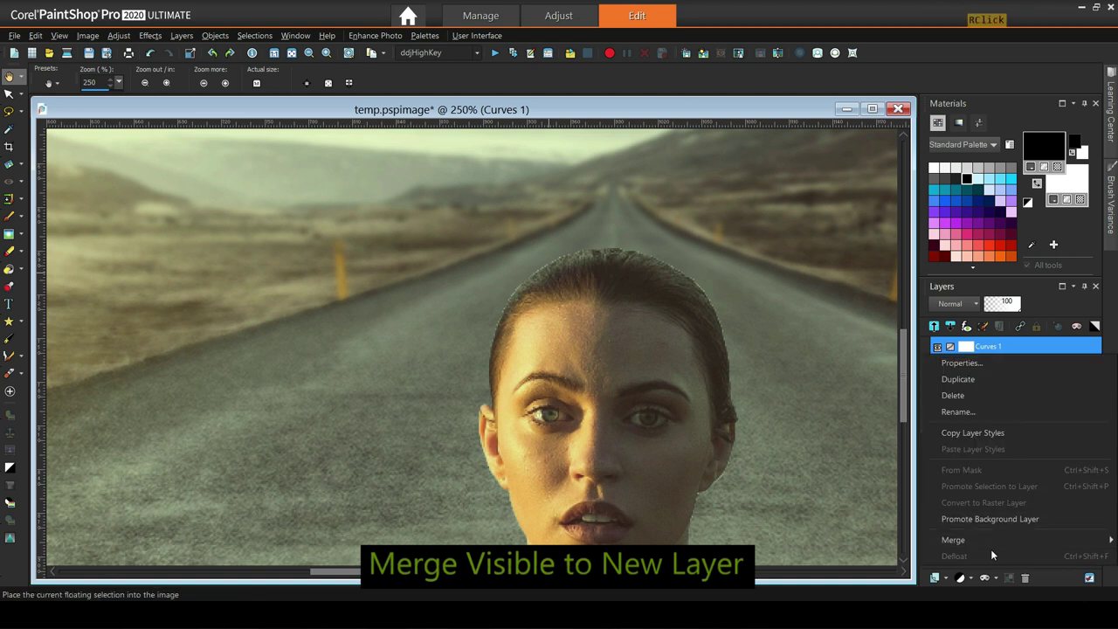
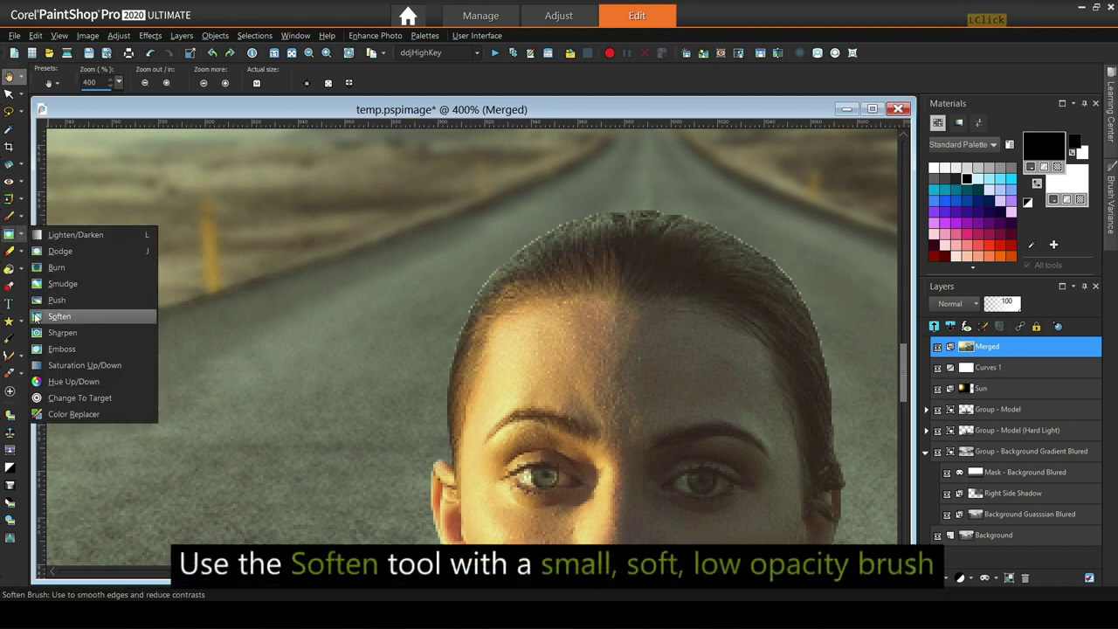
click(68, 317)
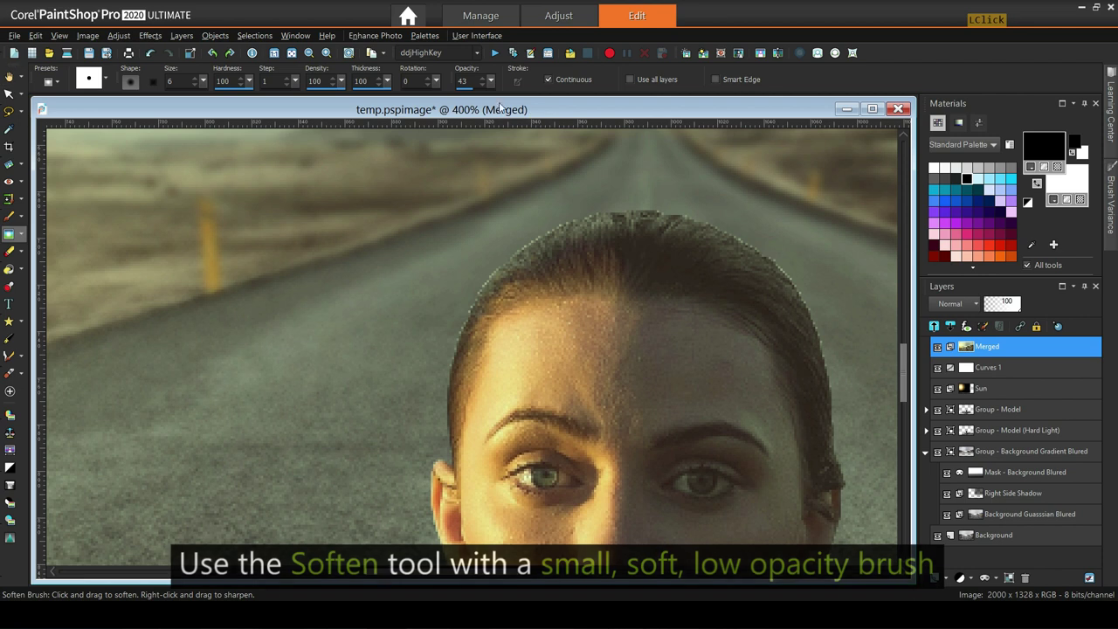